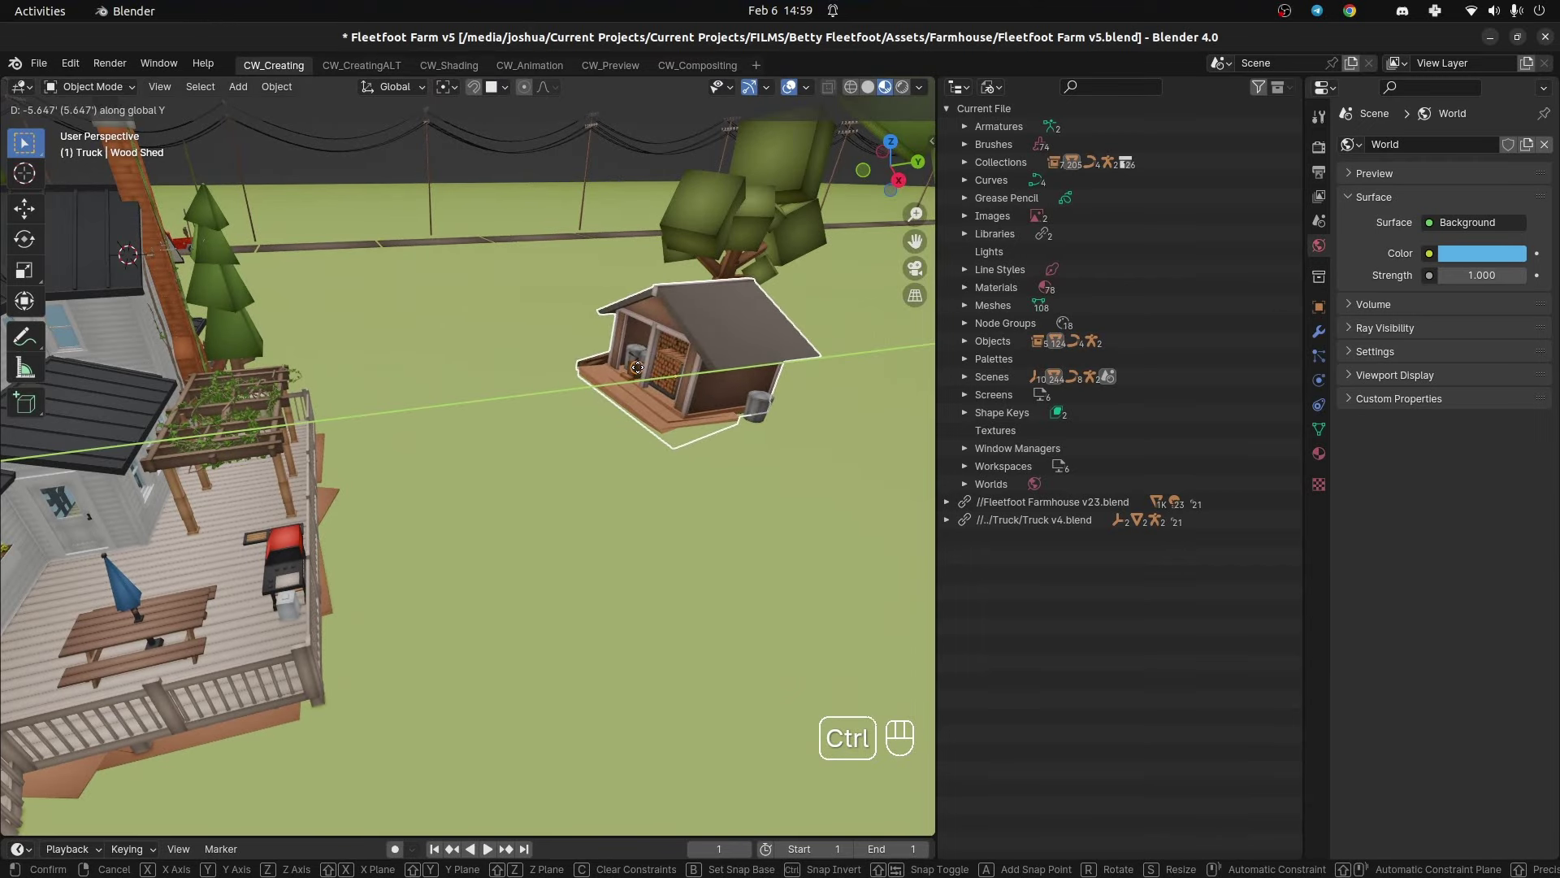
- Enter -5 as the exact Y offset for the Wood Shed move
key("KP_Subtract")
key("KP_5")
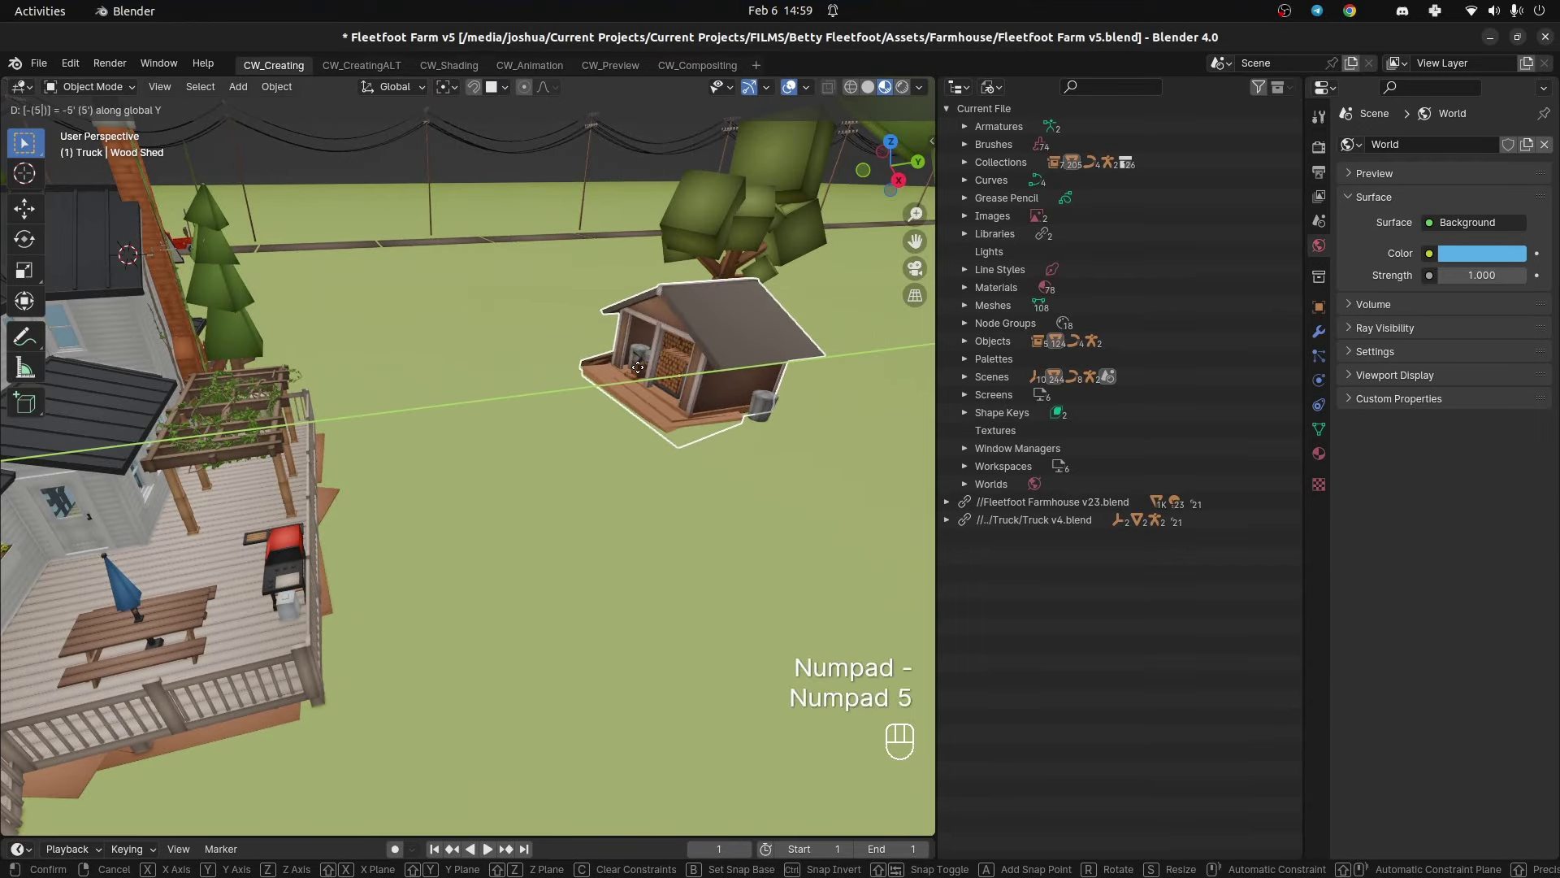
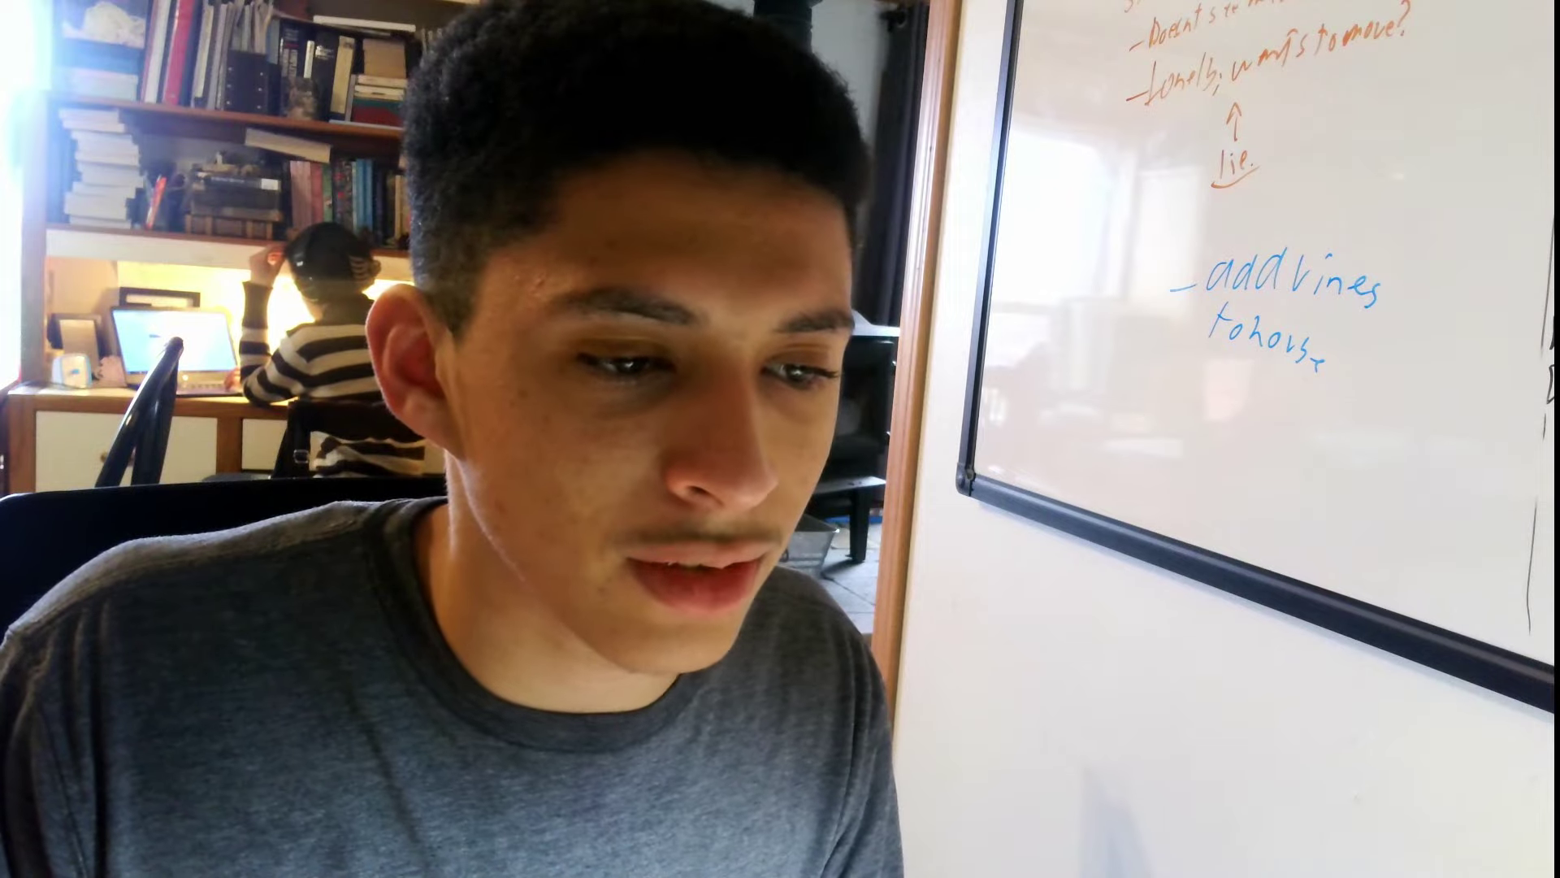
- Save the Fleetfoot Farm .blend with the shed in its new position
key("ctrl+s")
- Orbit toward the farmhouse front porch and its roof, saving the file along the way
middle_click(707, 555)
left_click_drag(447, 487, 629, 479)
left_click_drag(440, 515, 460, 503)
key("ctrl+s")
left_click_drag(499, 530, 511, 483)
left_click_drag(491, 499, 490, 513)
left_click_drag(490, 525, 470, 546)
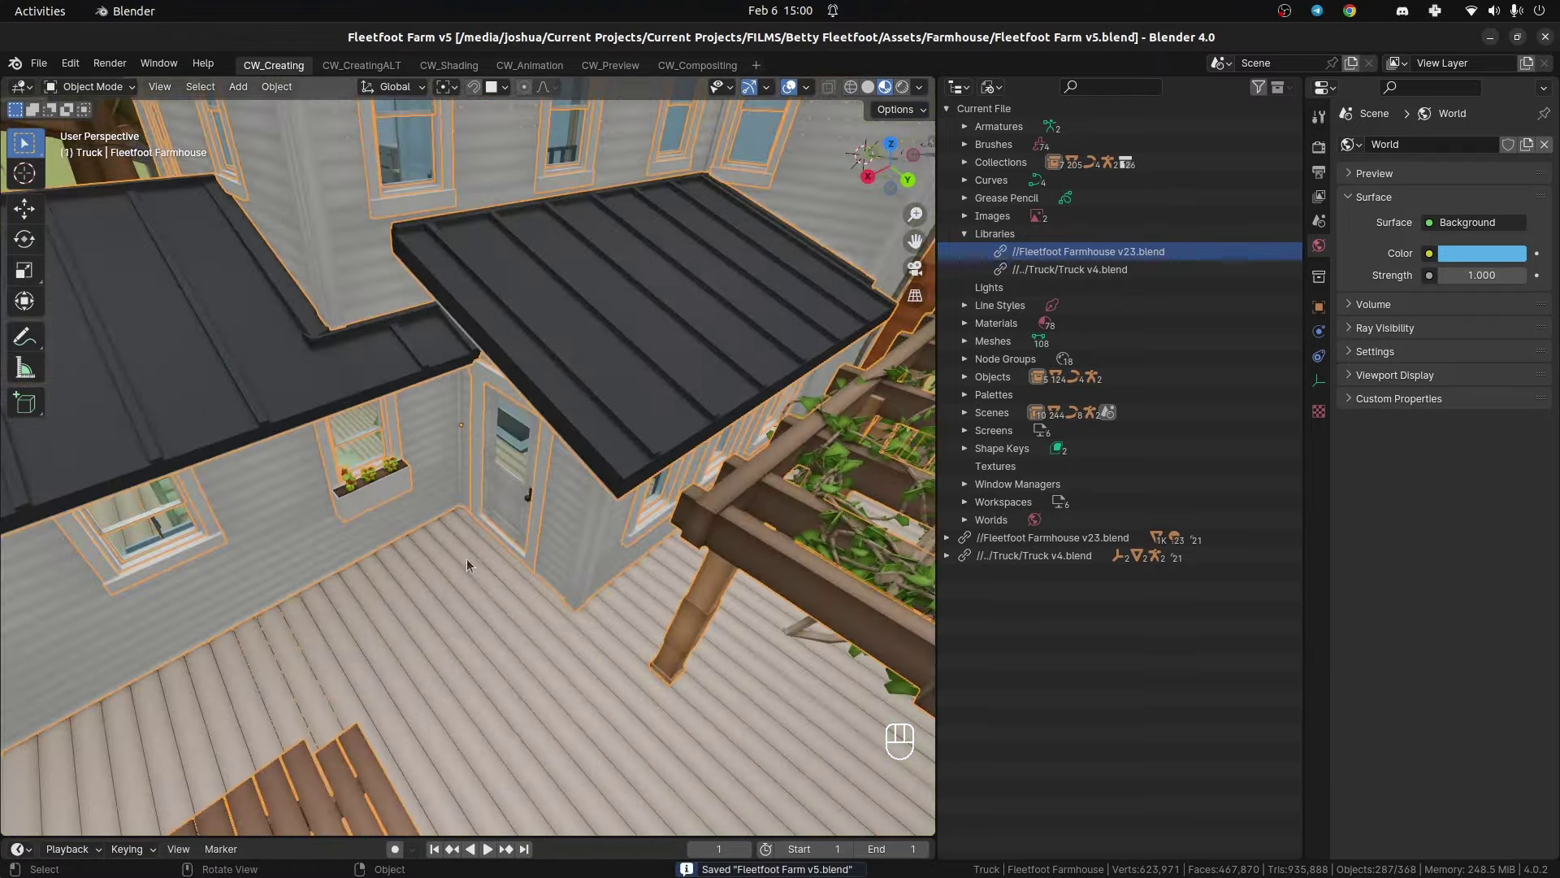
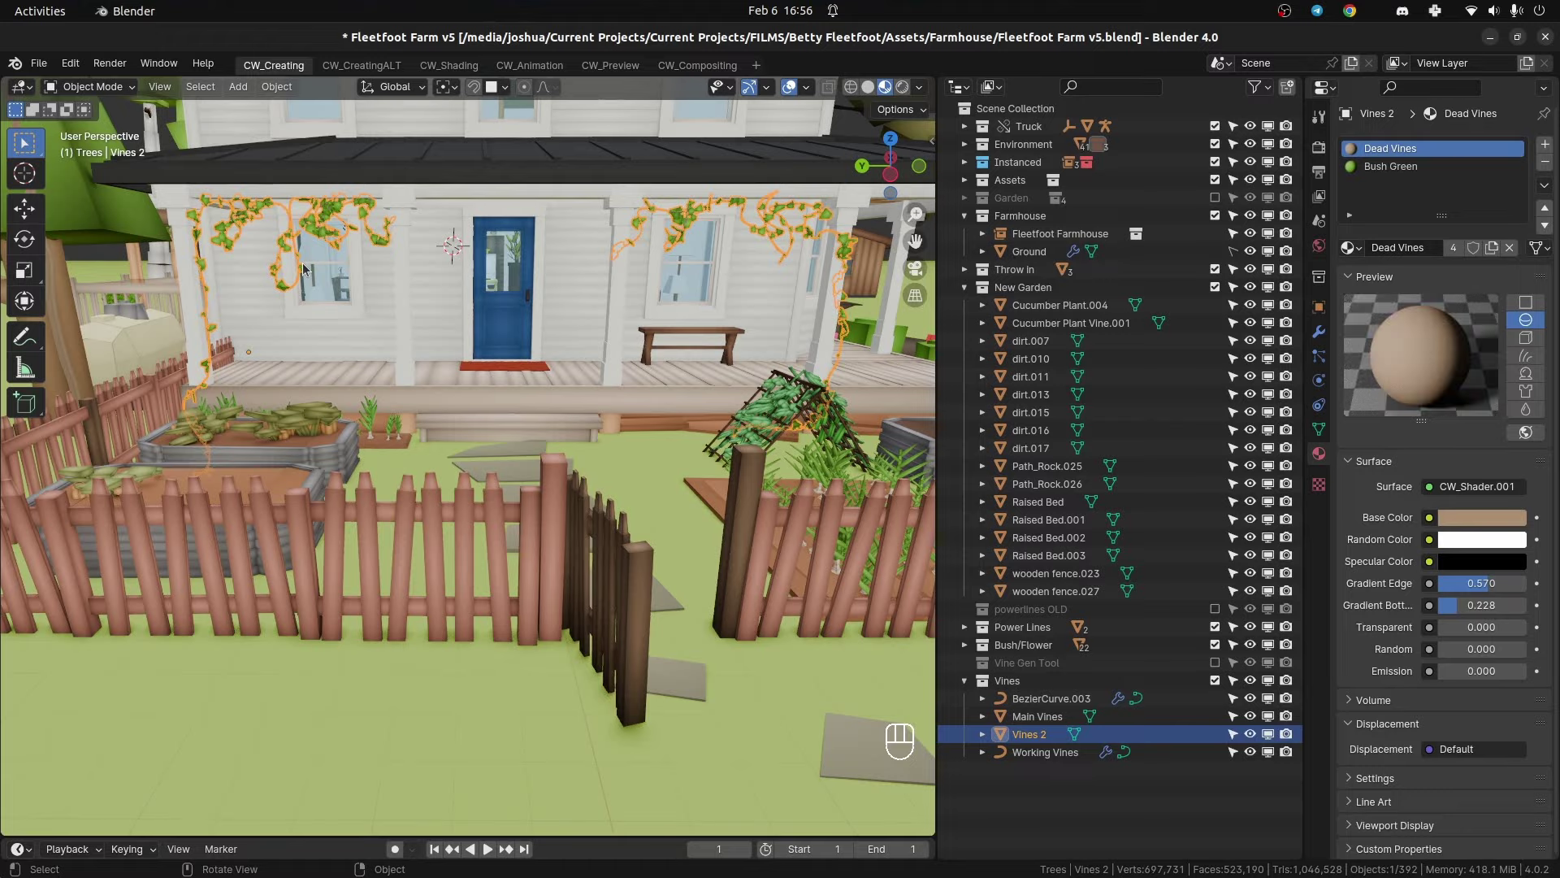
- Inspect the porch vines up close, then pull back to frame the porch front
key("KP_Decimal")
left_click_drag(153, 353, 385, 558)
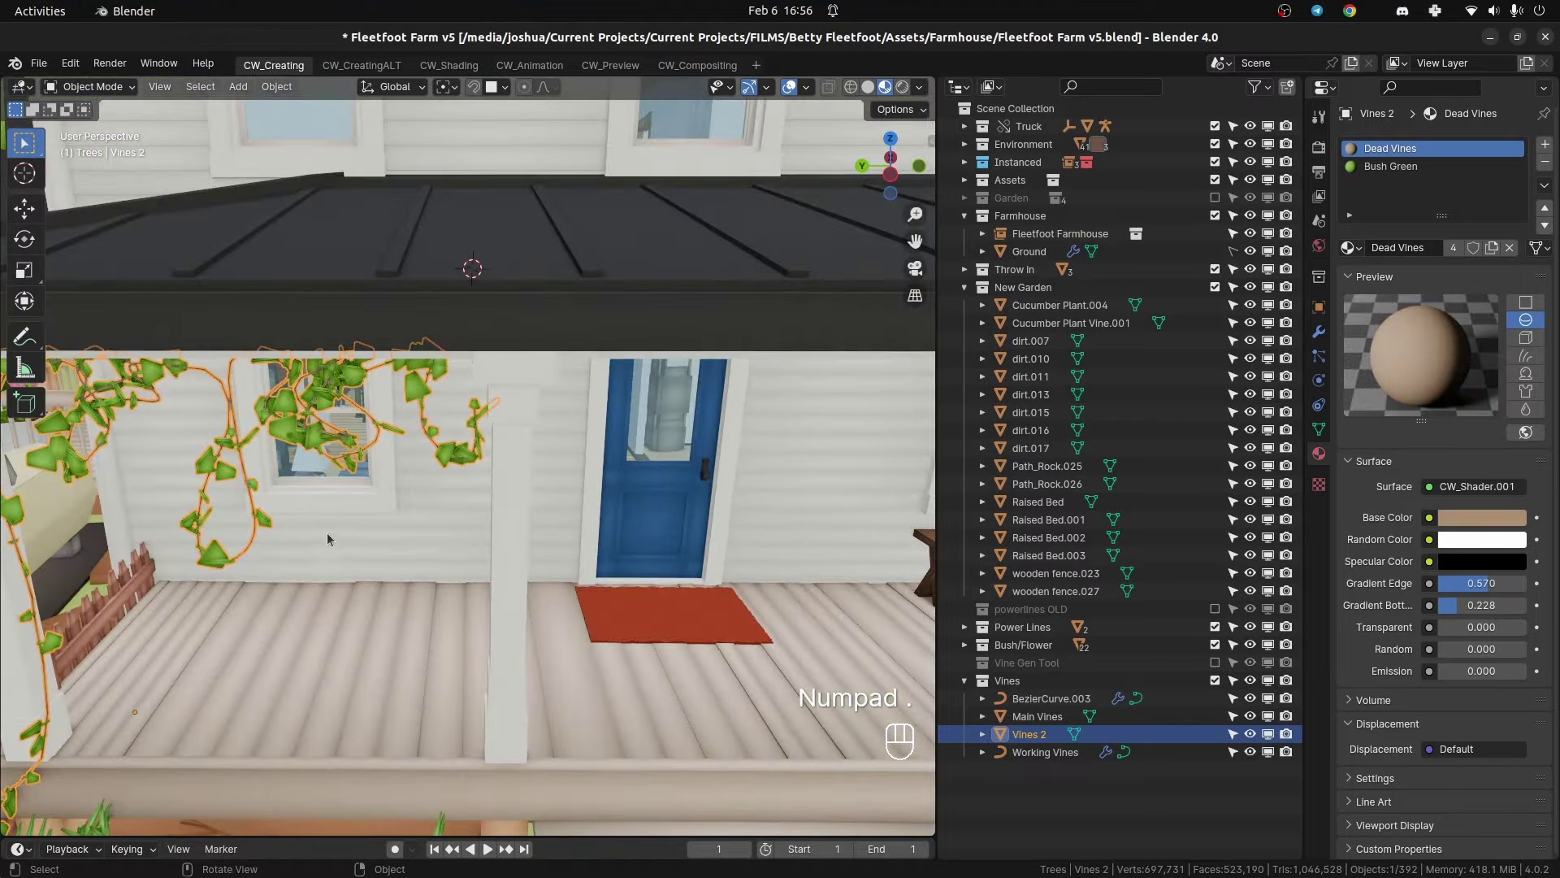
left_click_drag(393, 506, 508, 478)
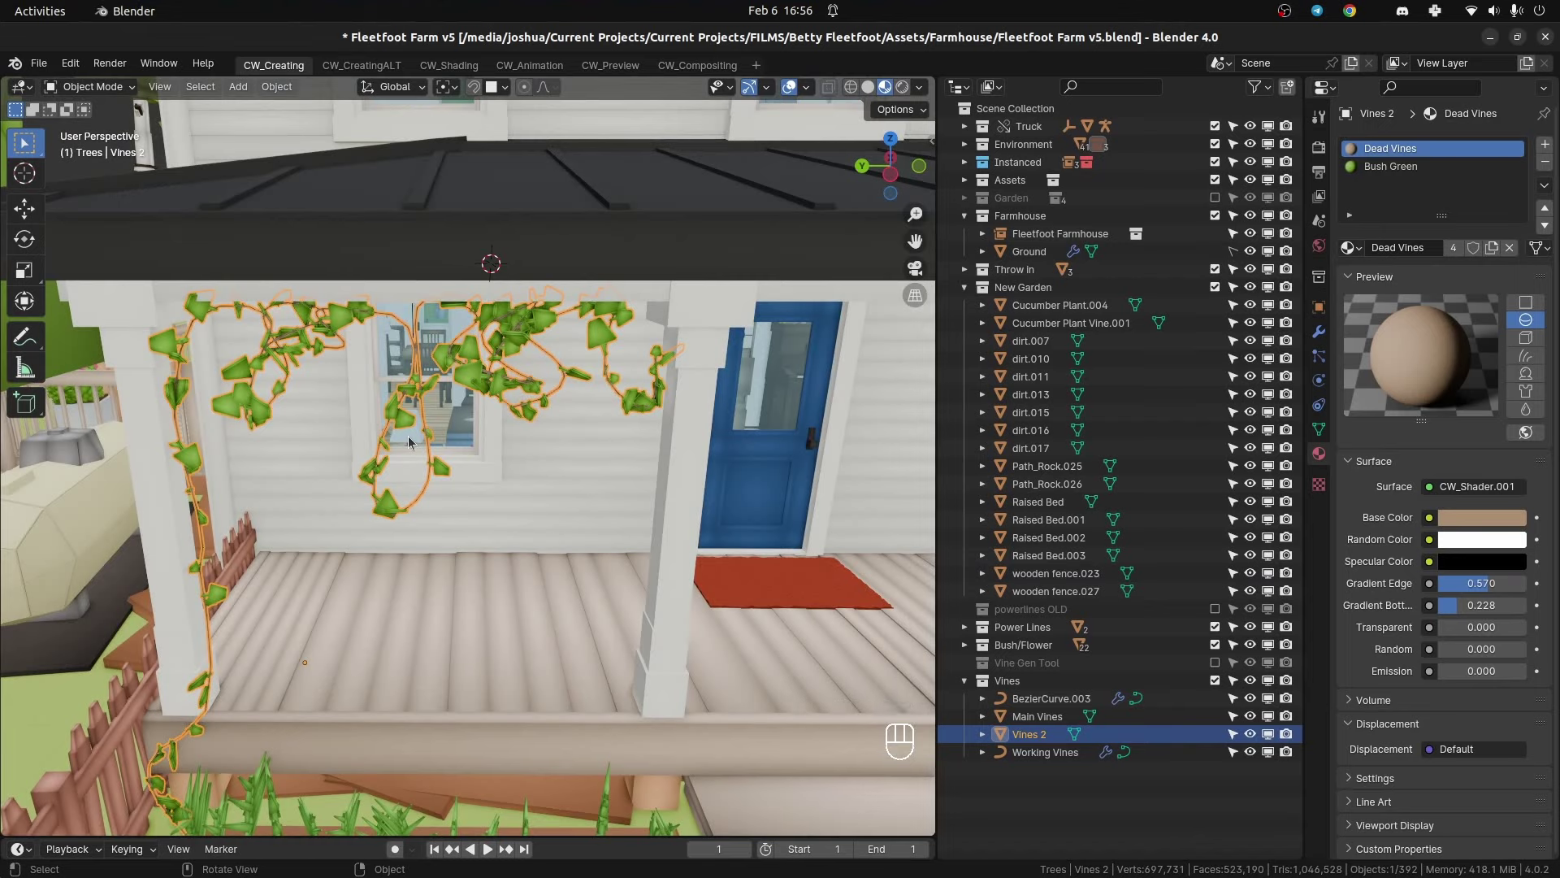
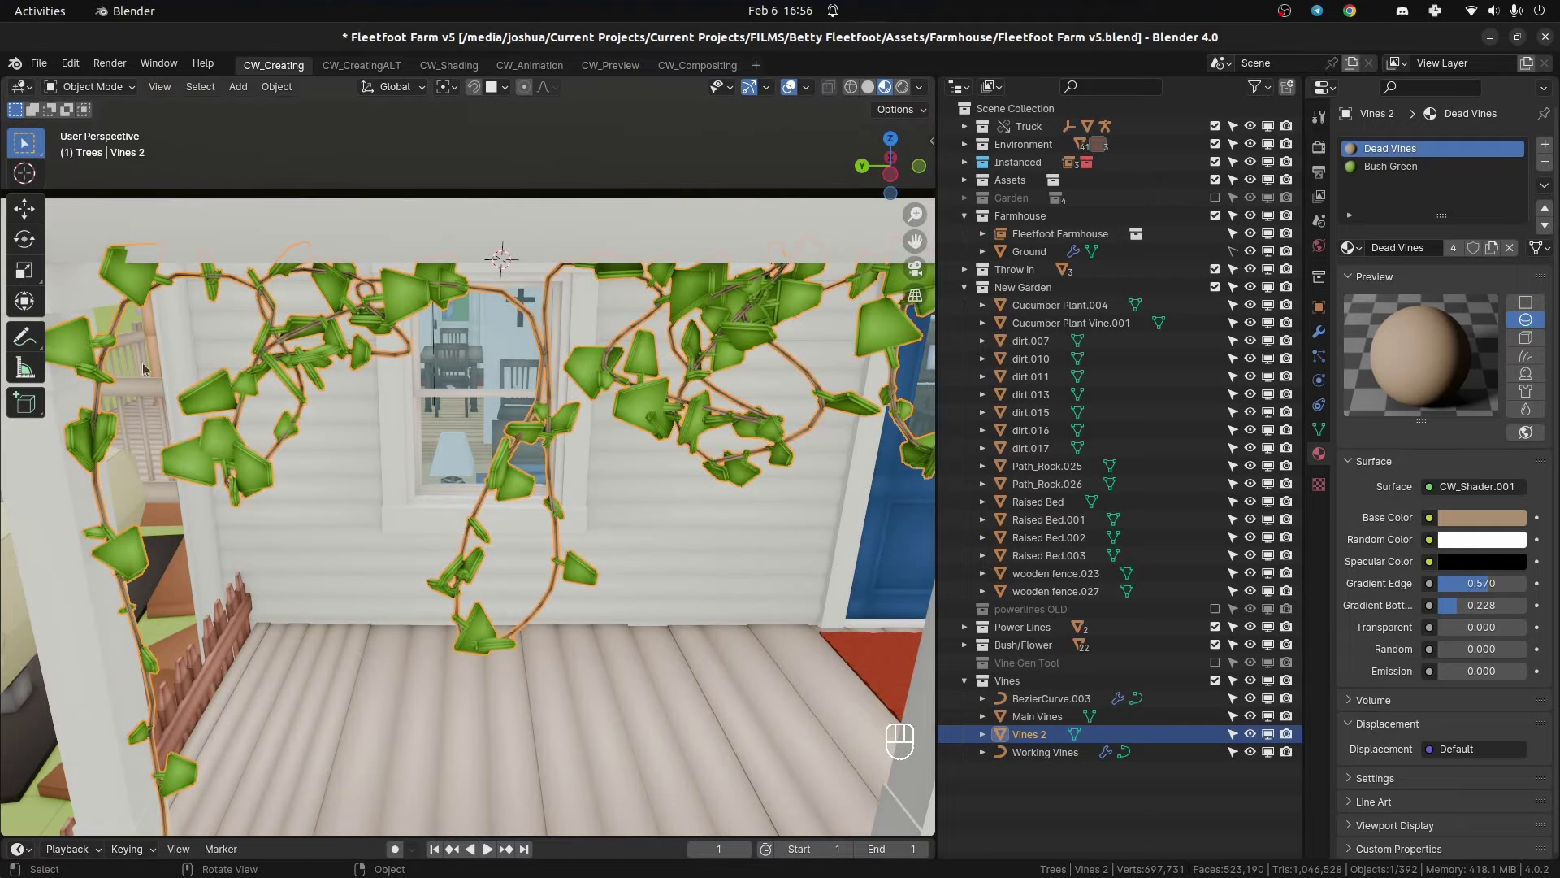
left_click_drag(412, 552, 479, 498)
middle_click(537, 481)
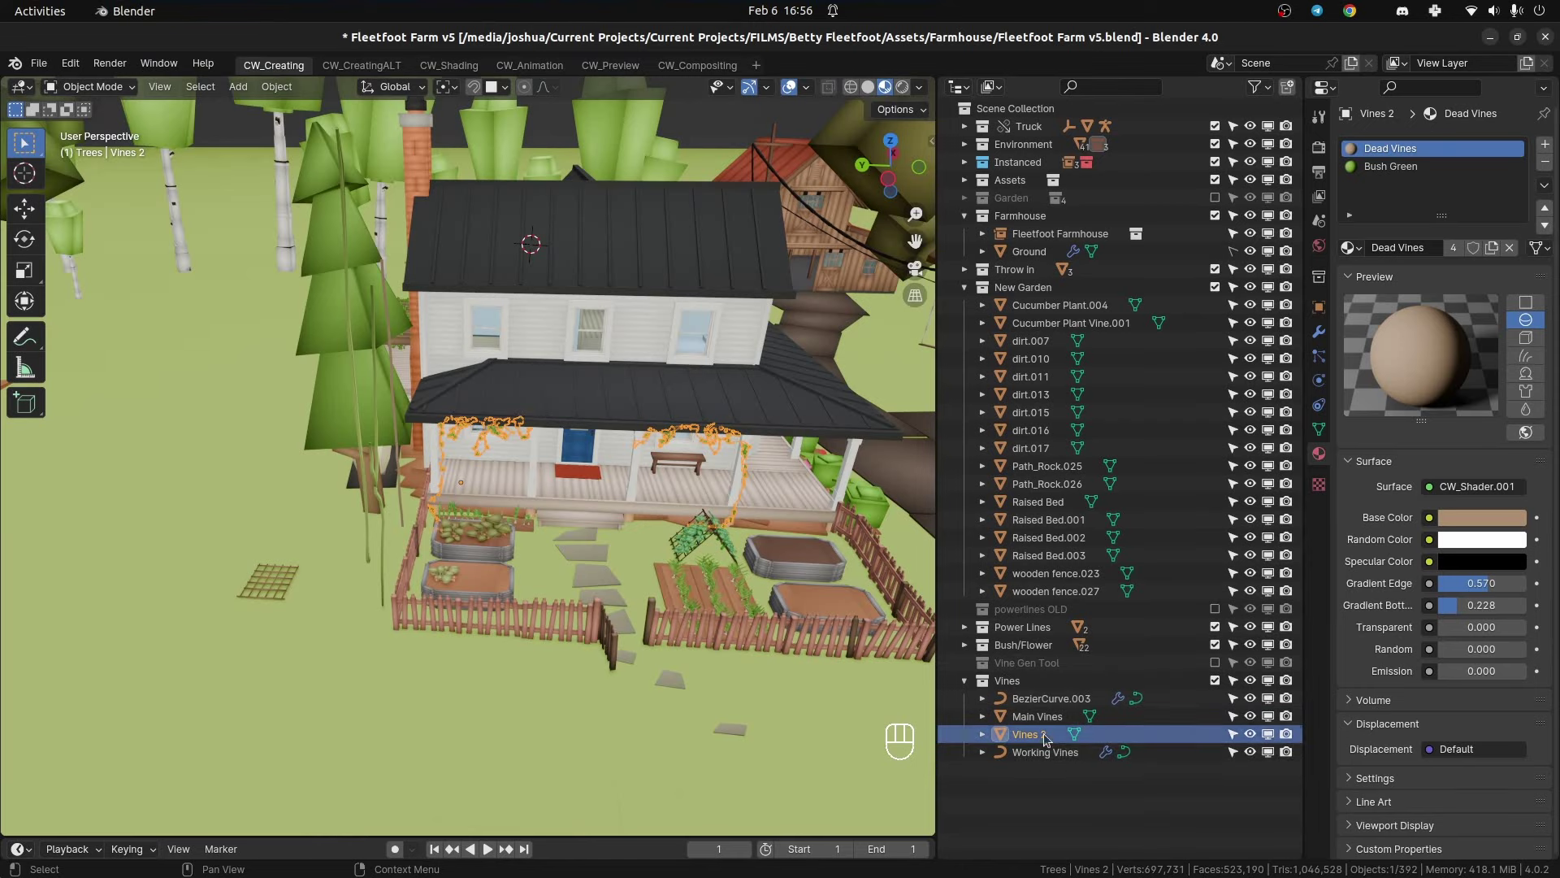
left_click_drag(498, 543, 1107, 733)
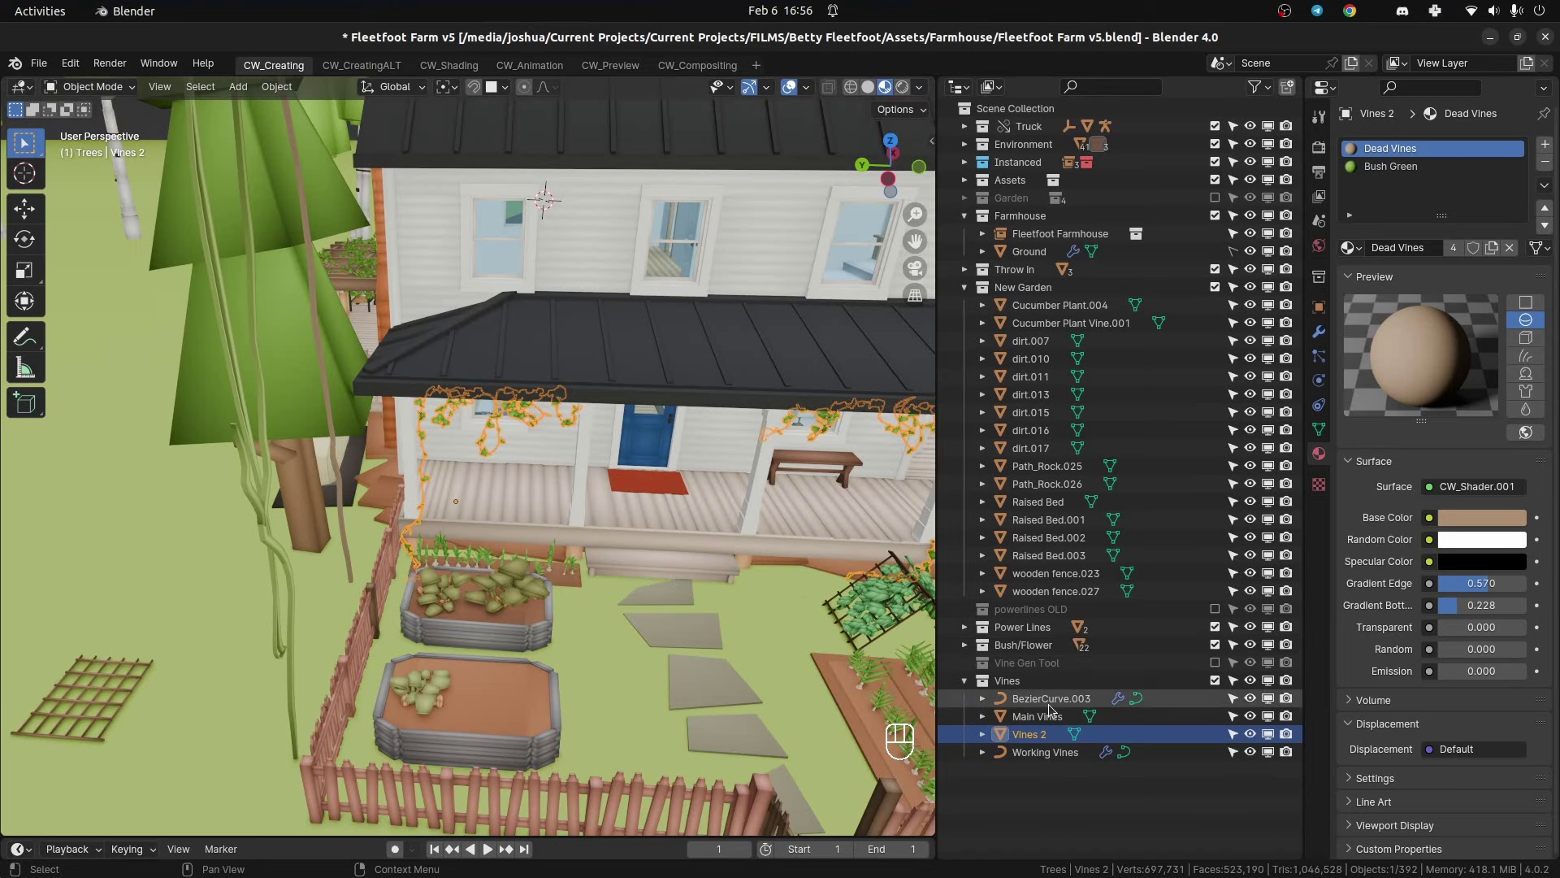
- Select the Working Vines curve object in the Outliner
left_click(1052, 767)
middle_click(349, 524)
- Edit Working Vines, flatten the drawn strands along Z, then delete the stroke
key("Tab")
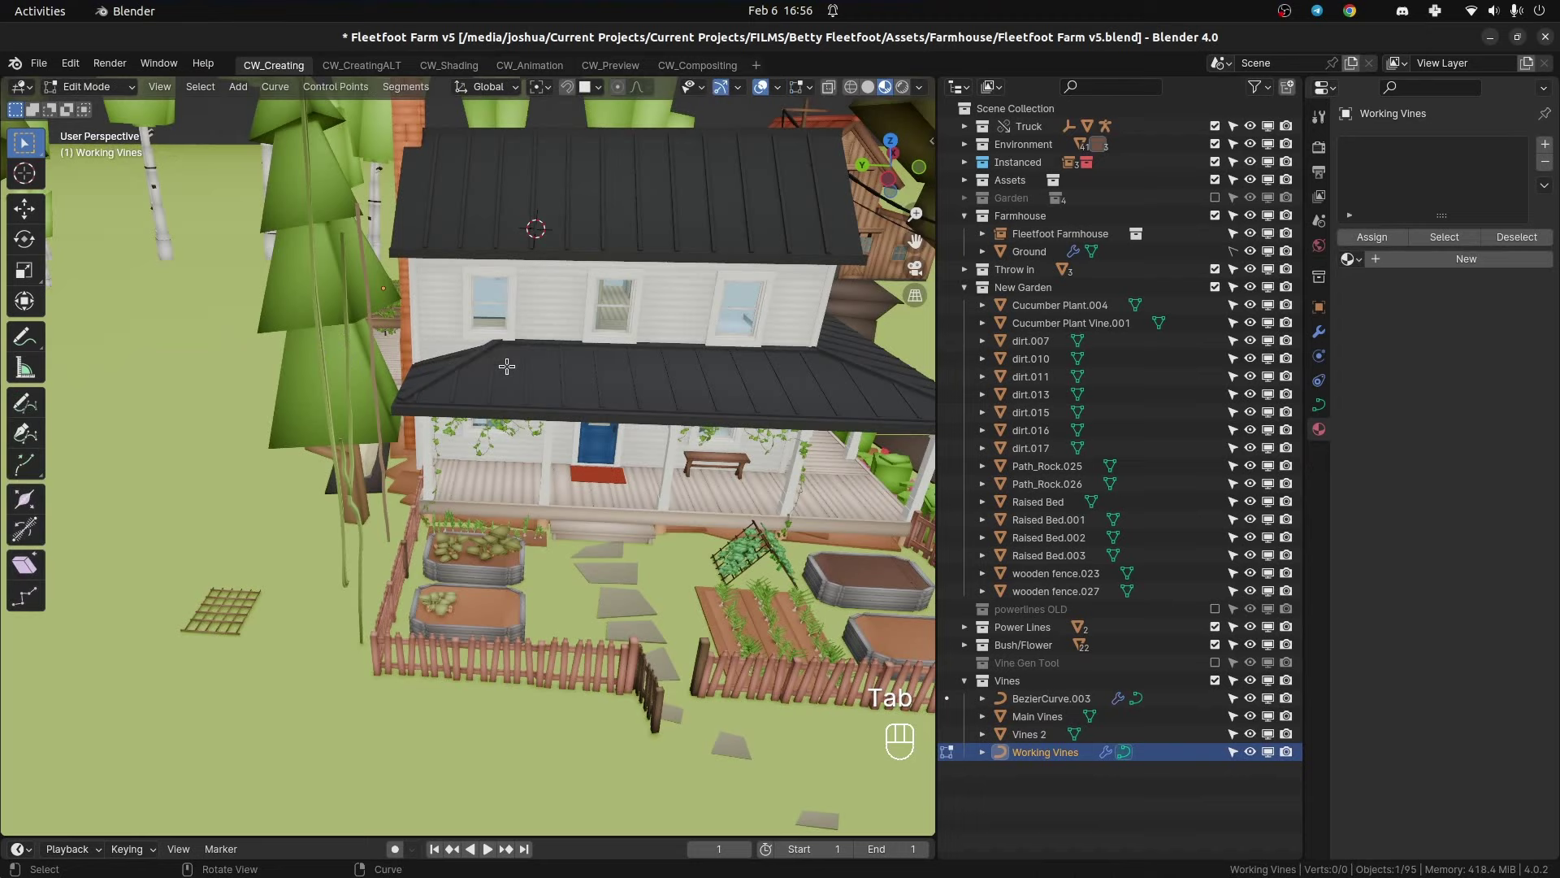
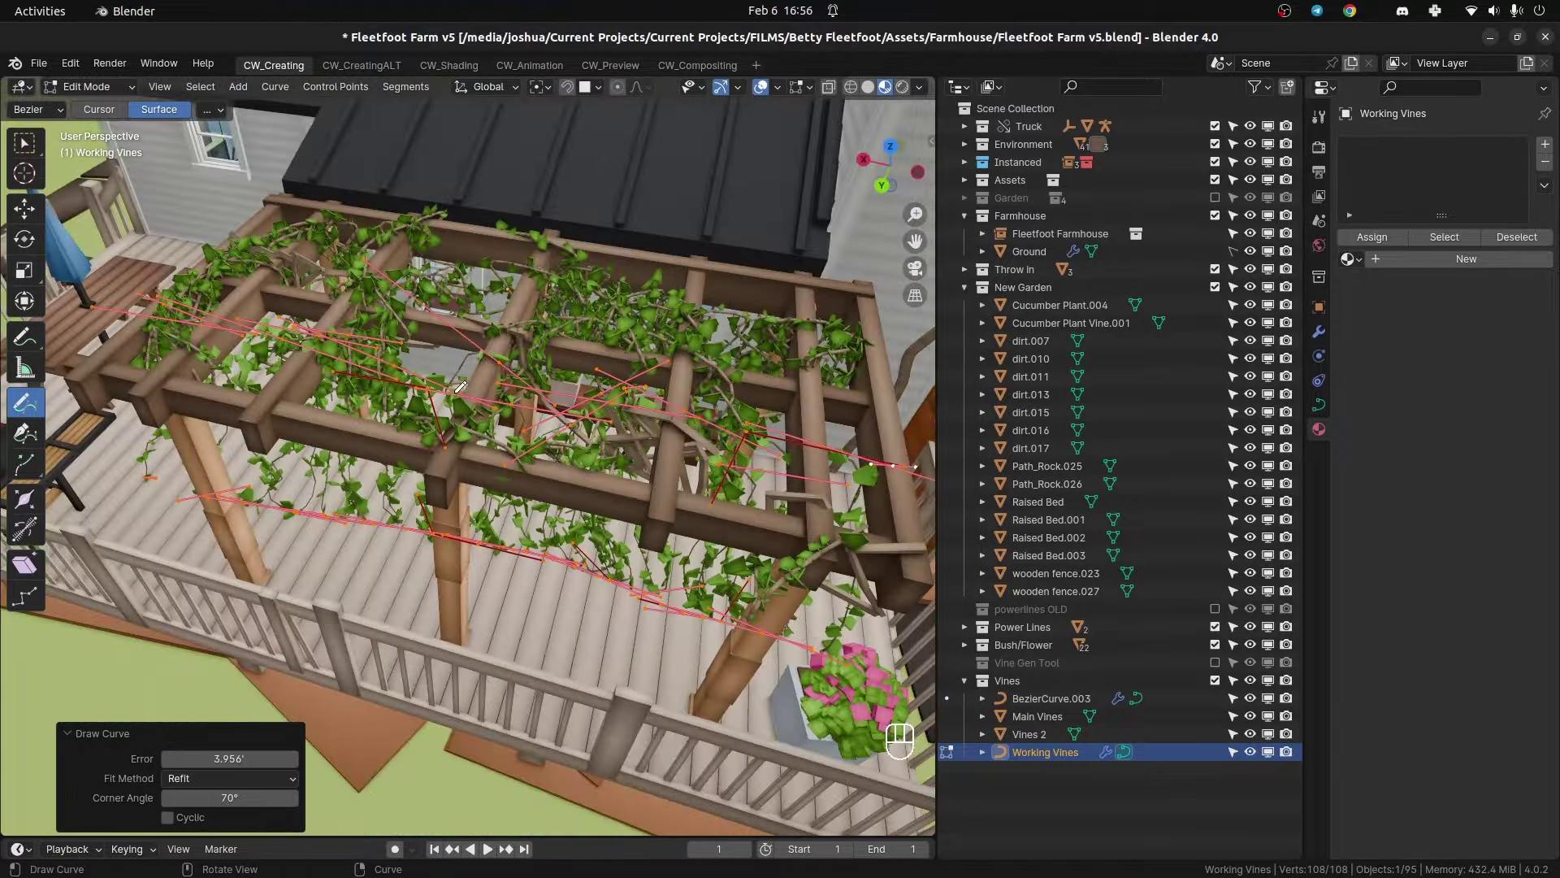
key("s")
key("z")
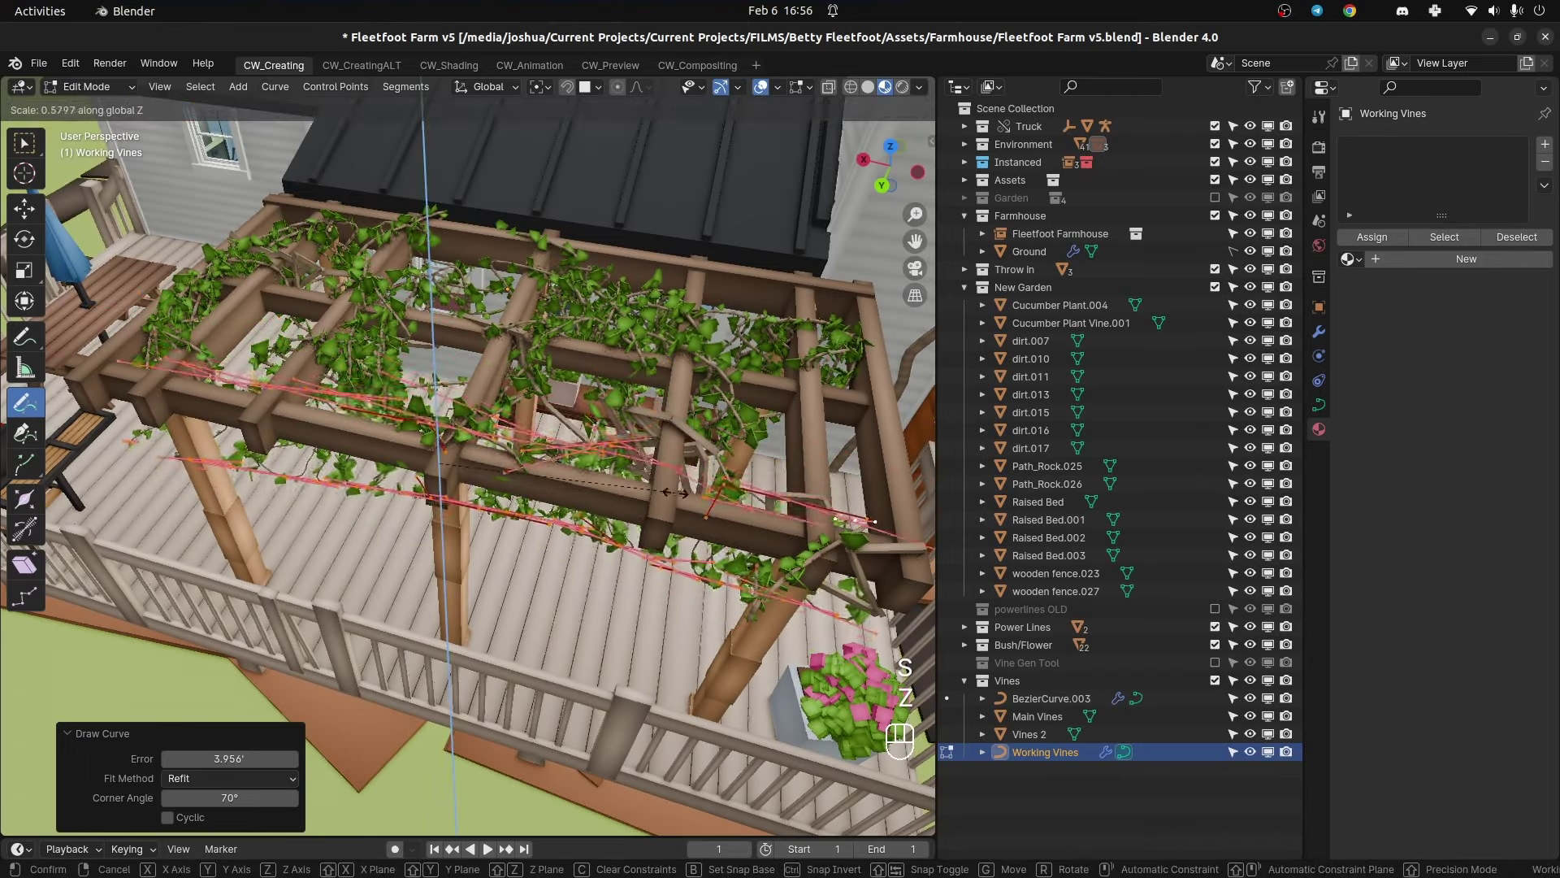
key("Escape")
key("Delete")
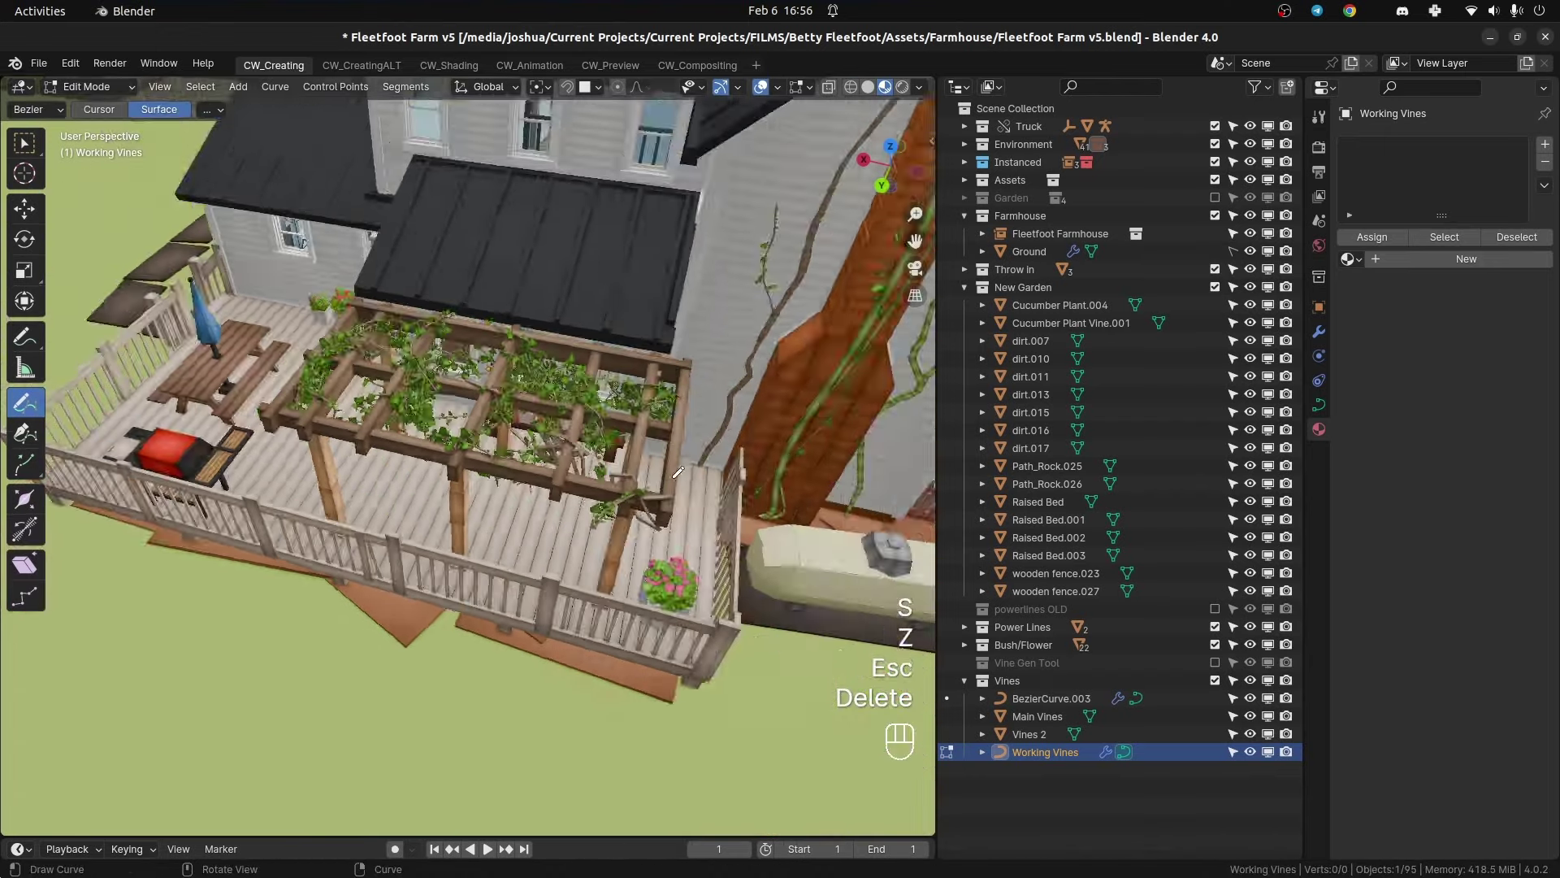
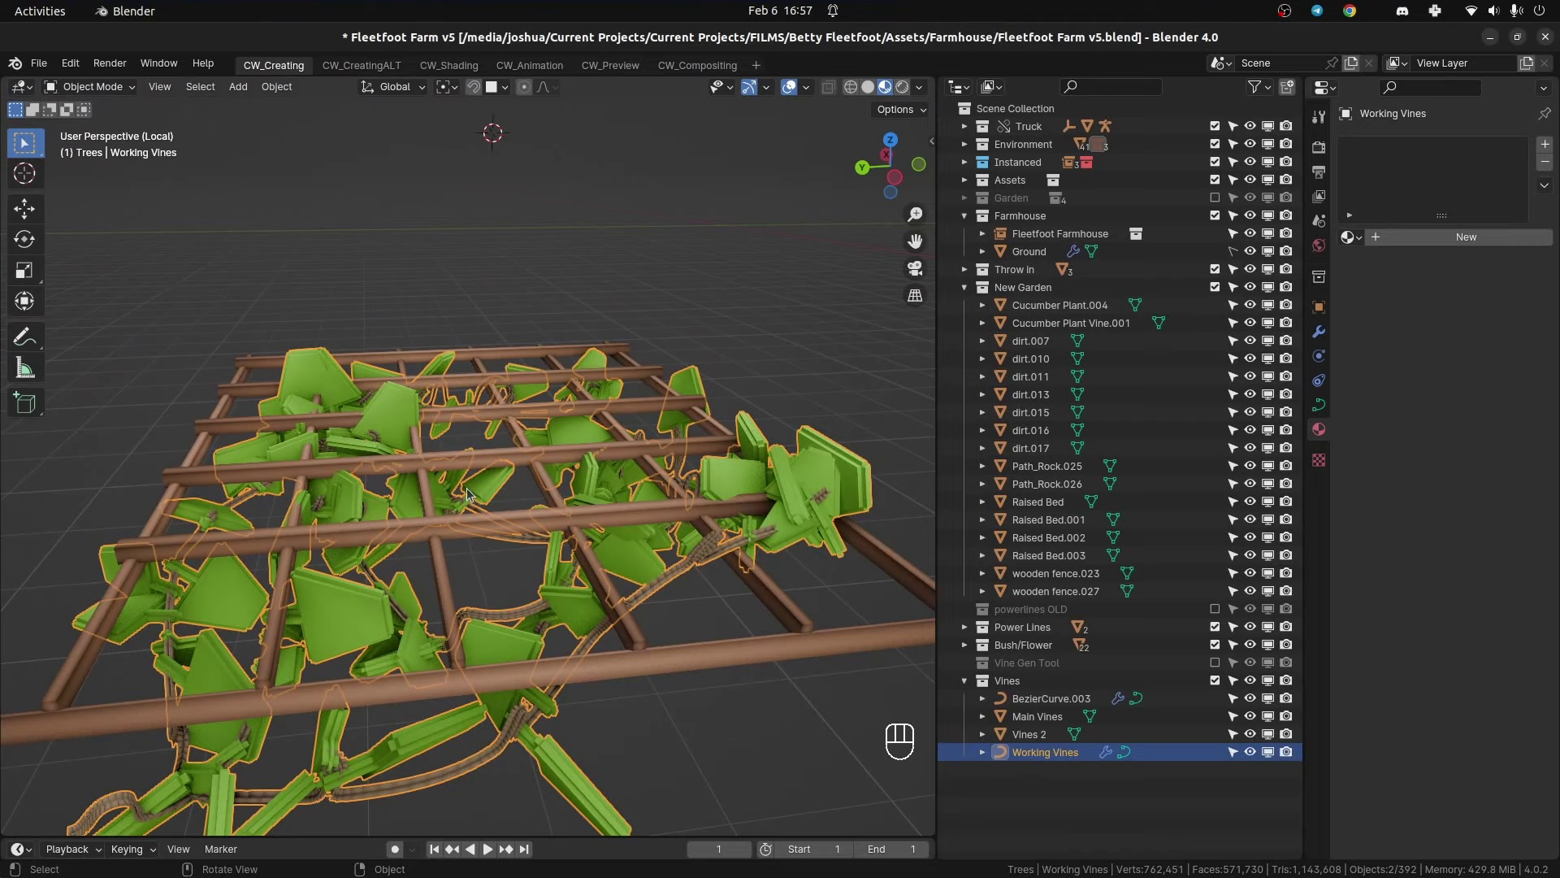
- Start moving the vine object upward along the Z axis
key("g")
key("z")
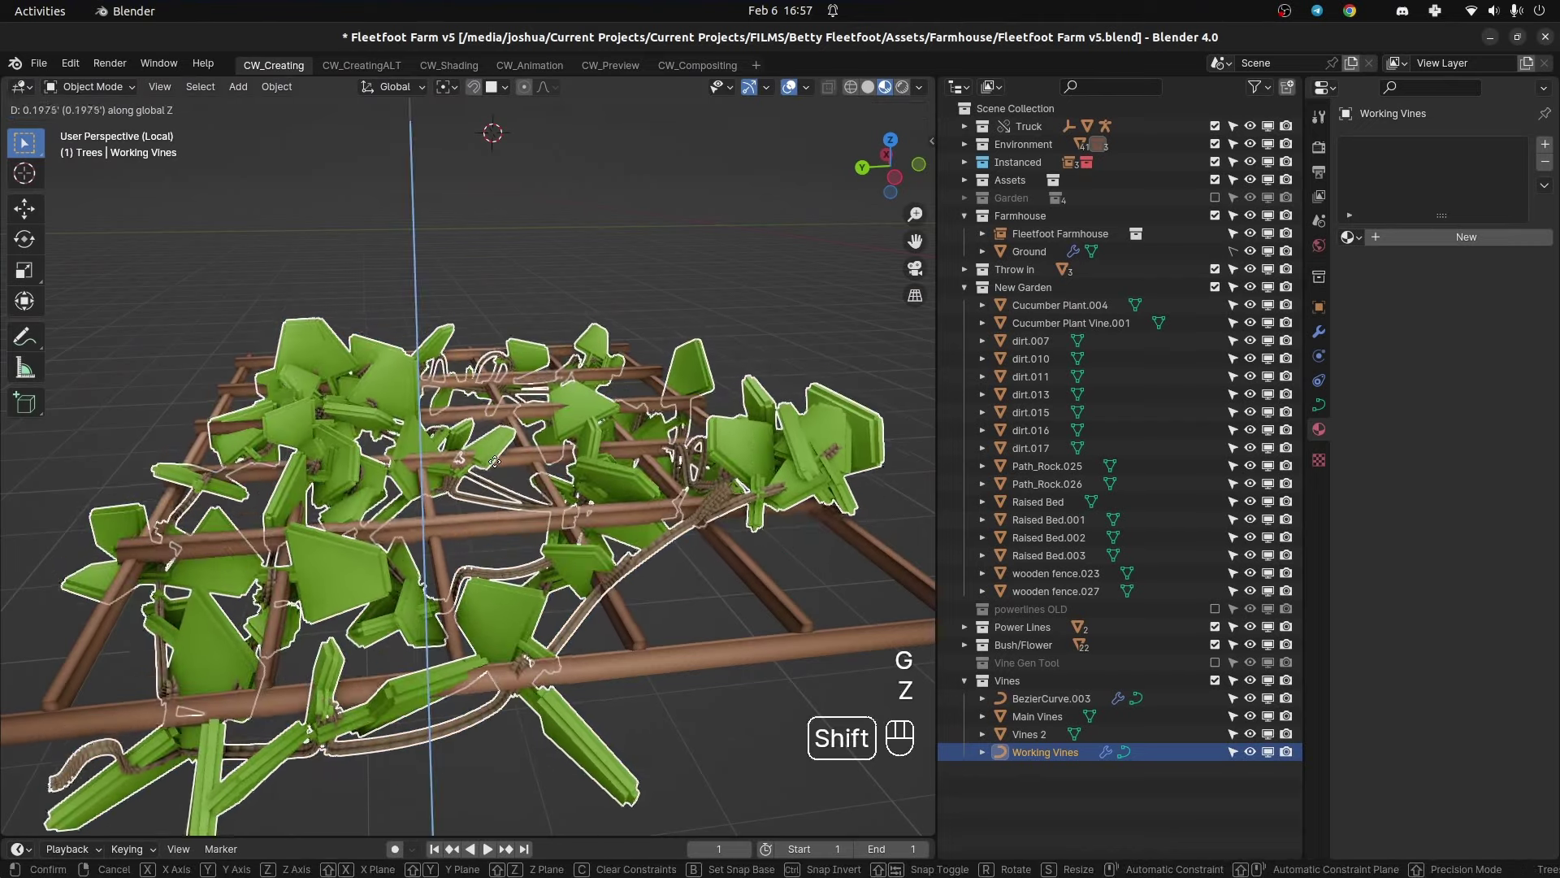
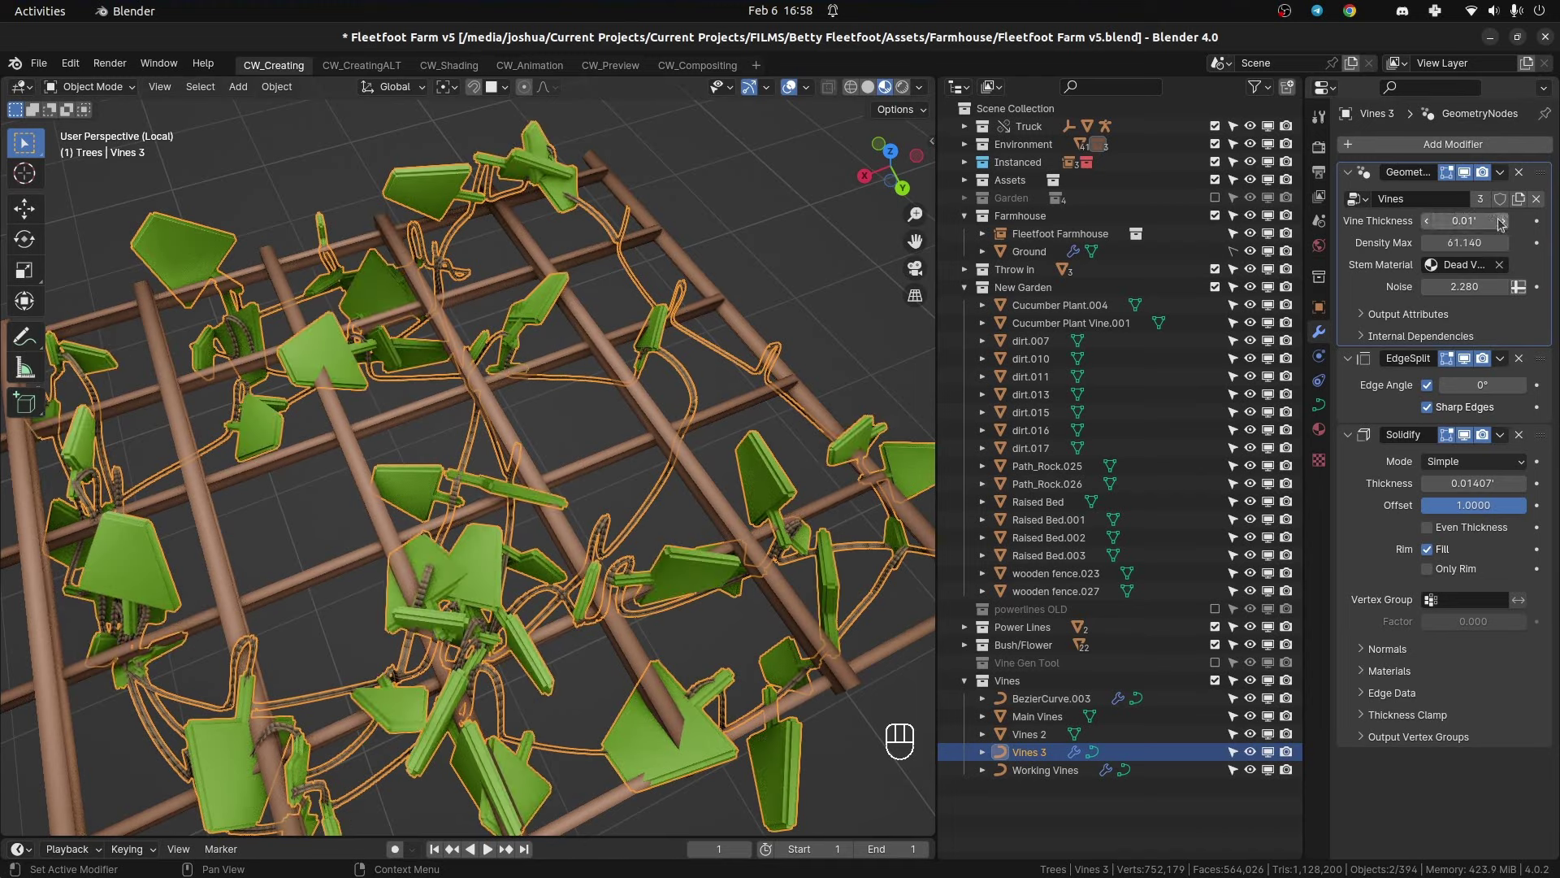
- Drag the Geometry Nodes Vine Thickness value to make Vines 3 much thicker
left_click(1514, 225)
left_click_drag(1514, 225, 496, 413)
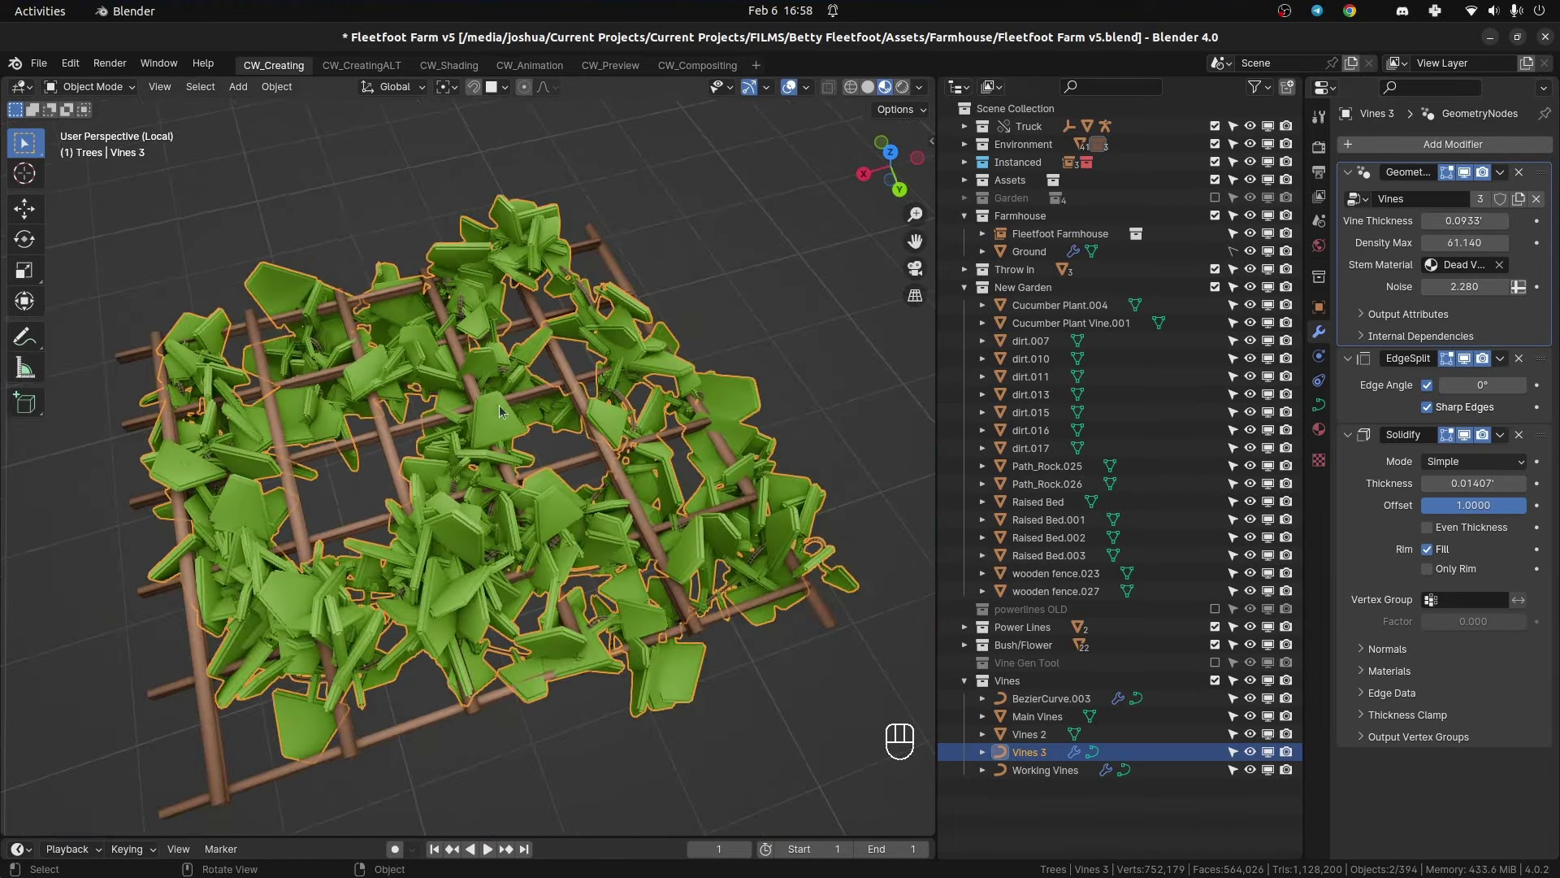
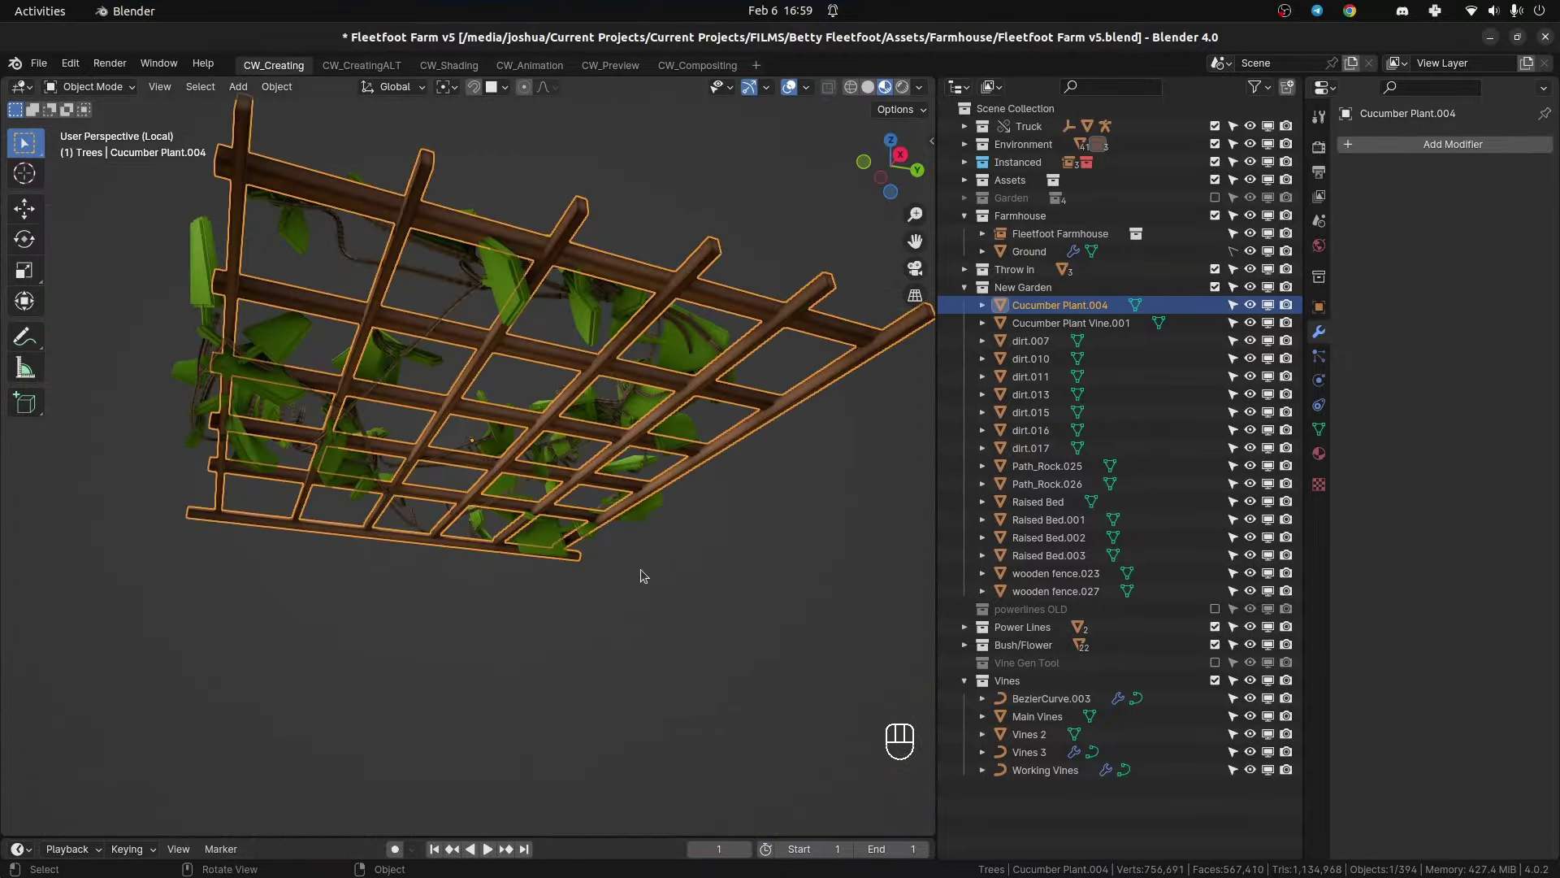
- Look down at the trellis, select Vines 3 and raise Density Max, then select Cucumber Plant.004
left_click_drag(682, 524, 668, 458)
left_click_drag(594, 494, 651, 529)
left_click_drag(557, 500, 574, 525)
left_click(592, 422)
left_click_drag(588, 489, 620, 475)
left_click(541, 383)
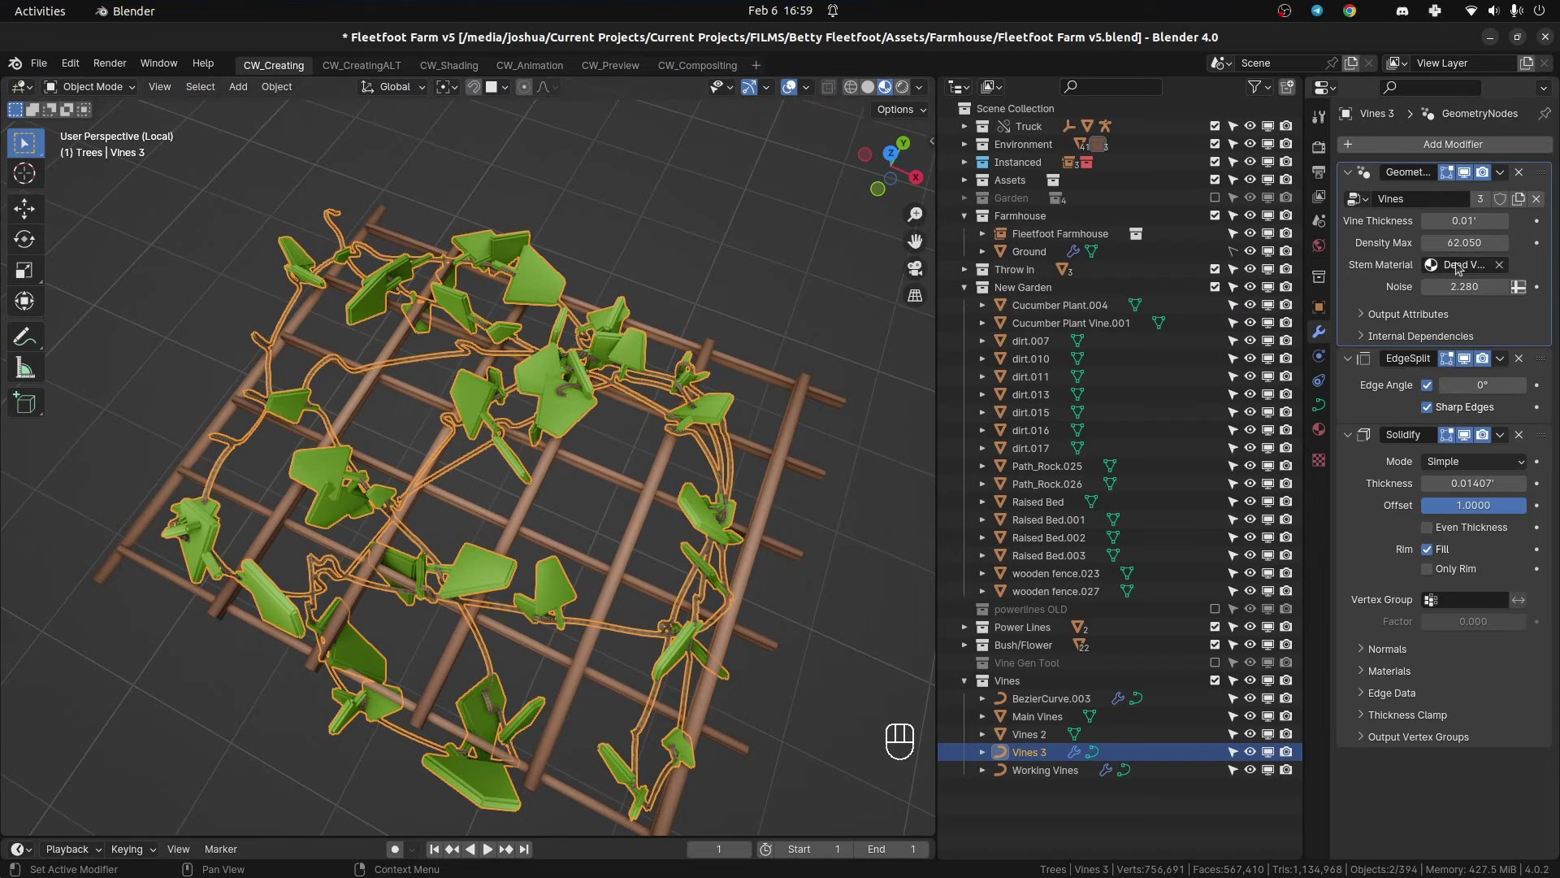
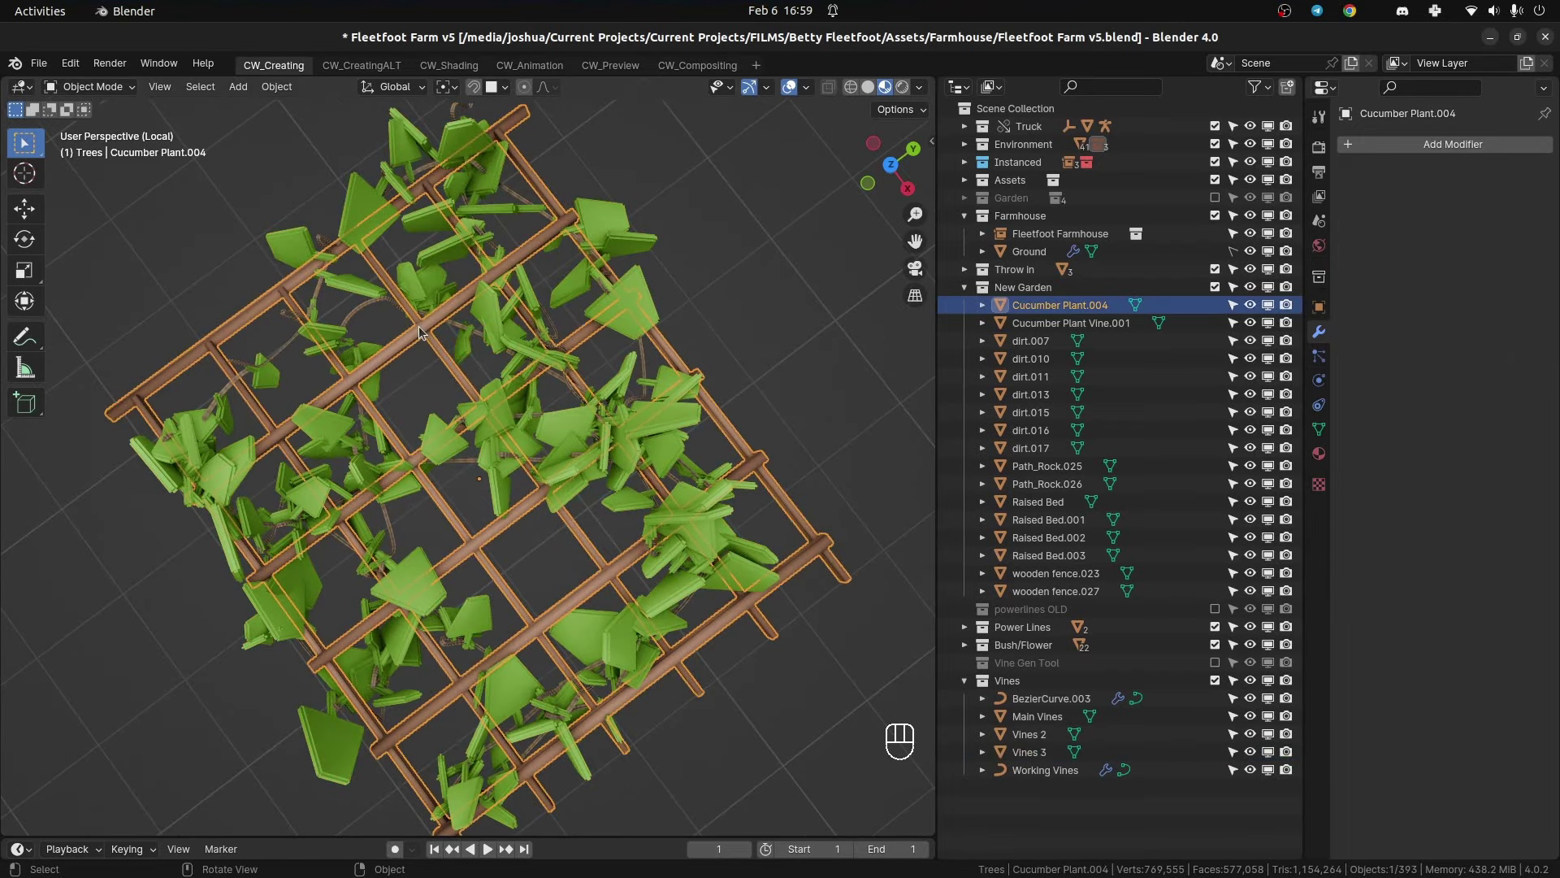
- Set the trellis origin to its bounds centre and leave local view back to the scene
left_click(519, 320)
key("a")
left_click(519, 329)
key("Tab")
key("a")
key("u")
key("Tab")
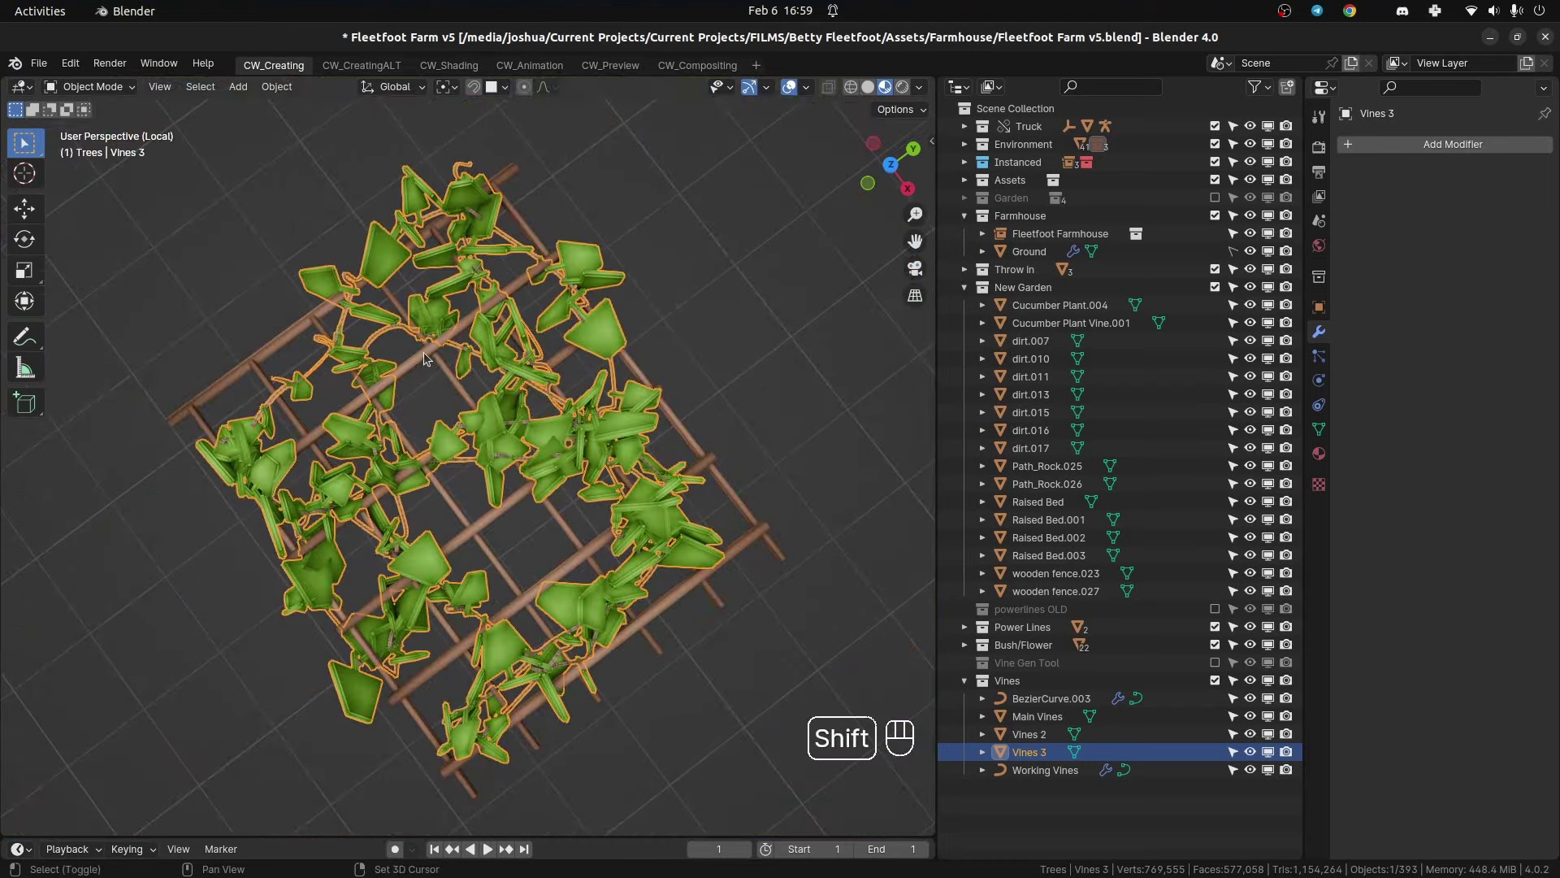
left_click(428, 356)
key("/")
- Rotate Cucumber Plant.004 about the X axis to tip the vine-covered trellis upright
key("r")
key("x")
key("Escape")
left_click_drag(559, 461, 721, 519)
key("r")
key("x")
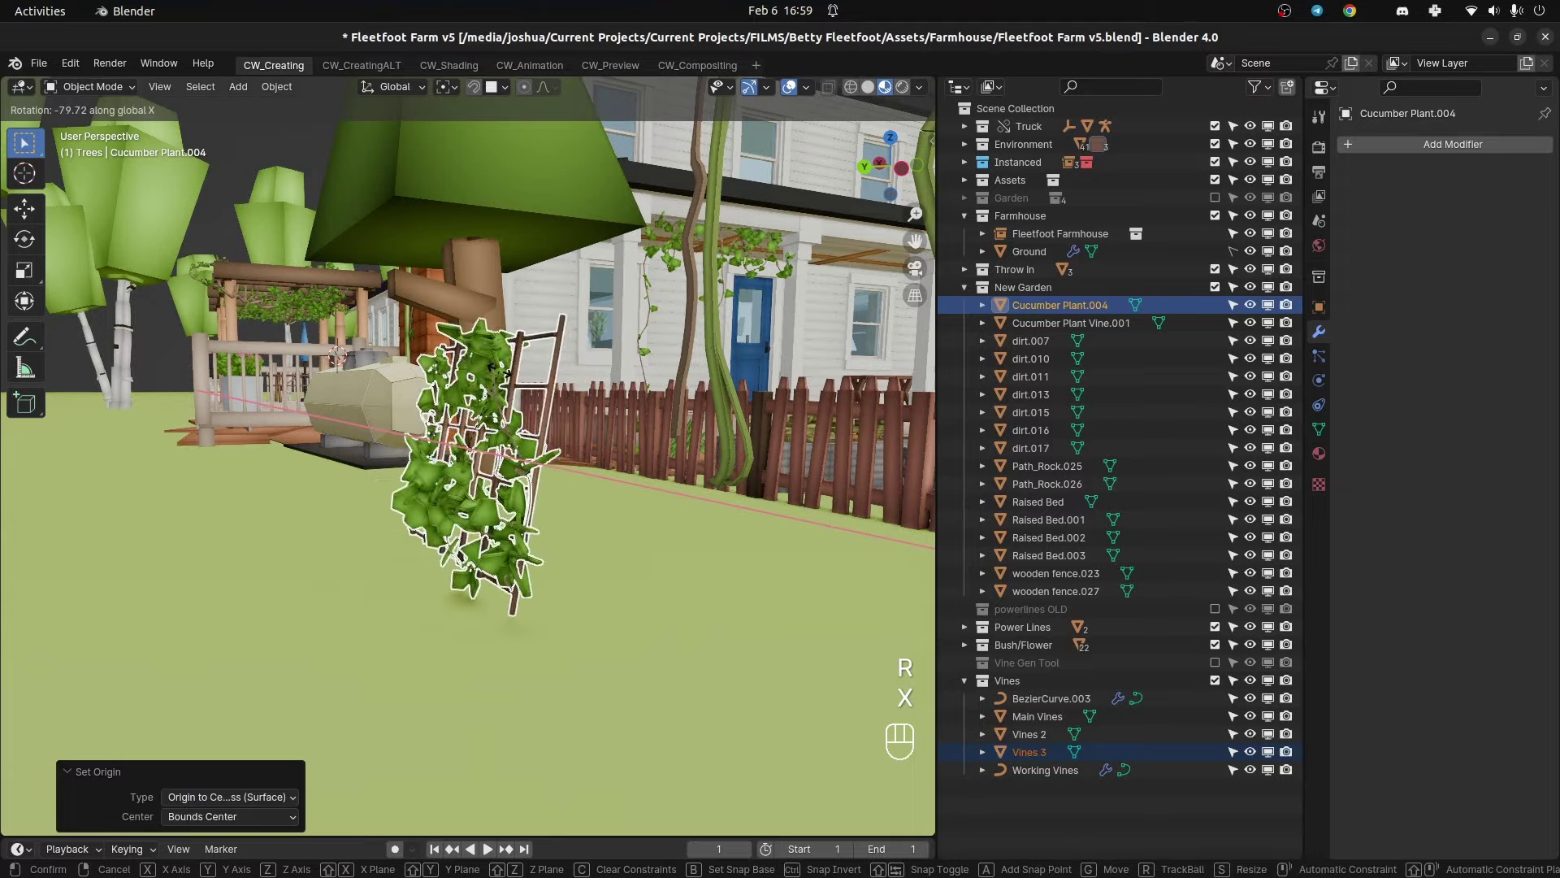
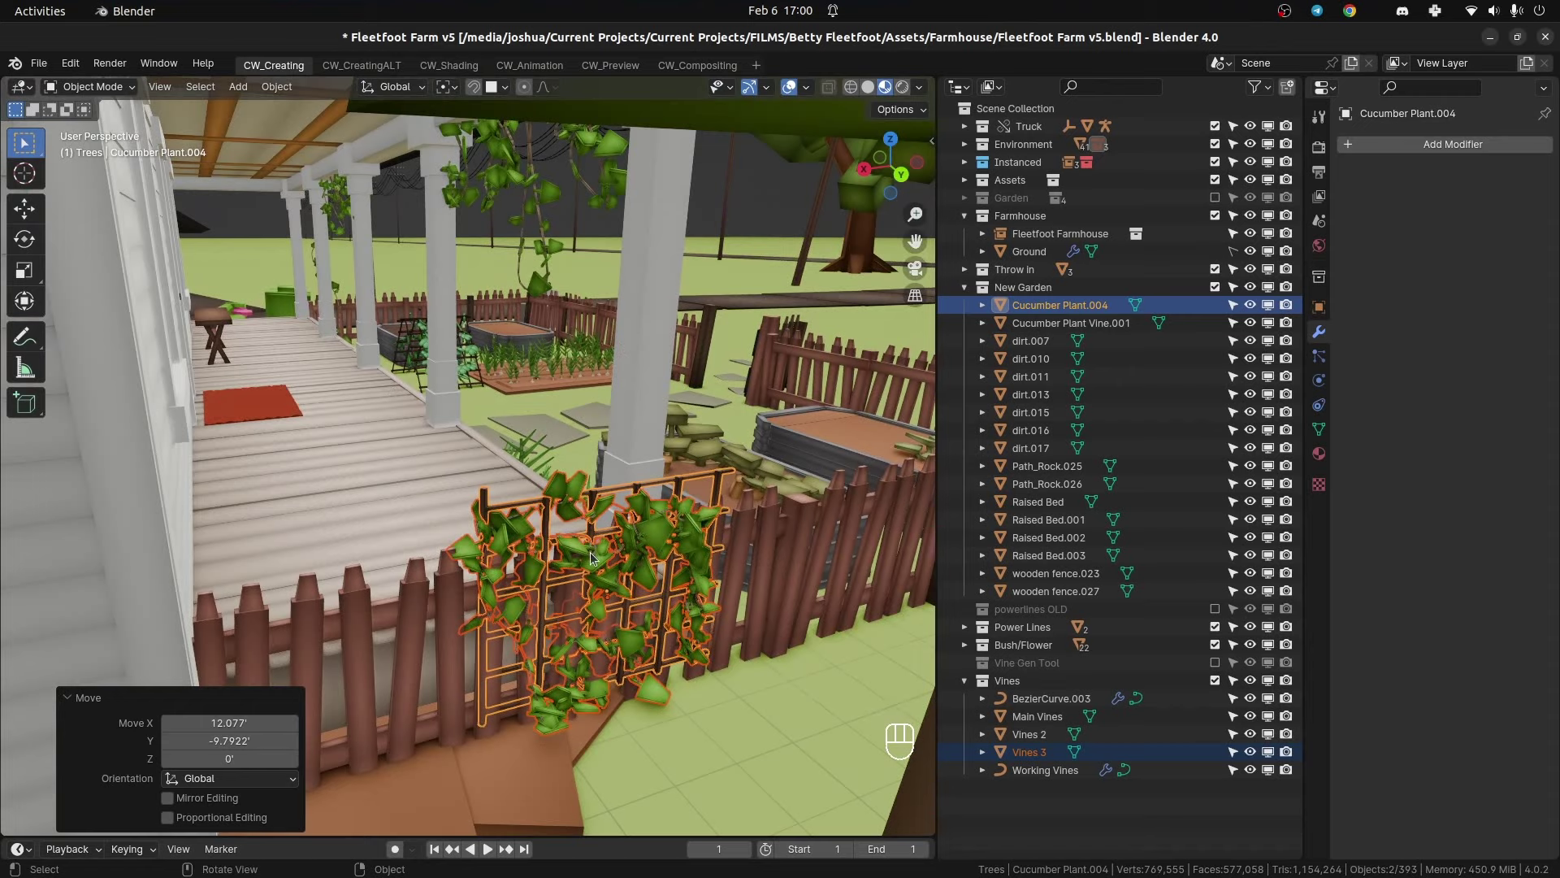
- Move the trellis onto the porch and slide it up against the white pillar
key("g")
key("z")
key("s")
left_click(599, 450)
left_click_drag(640, 460, 400, 475)
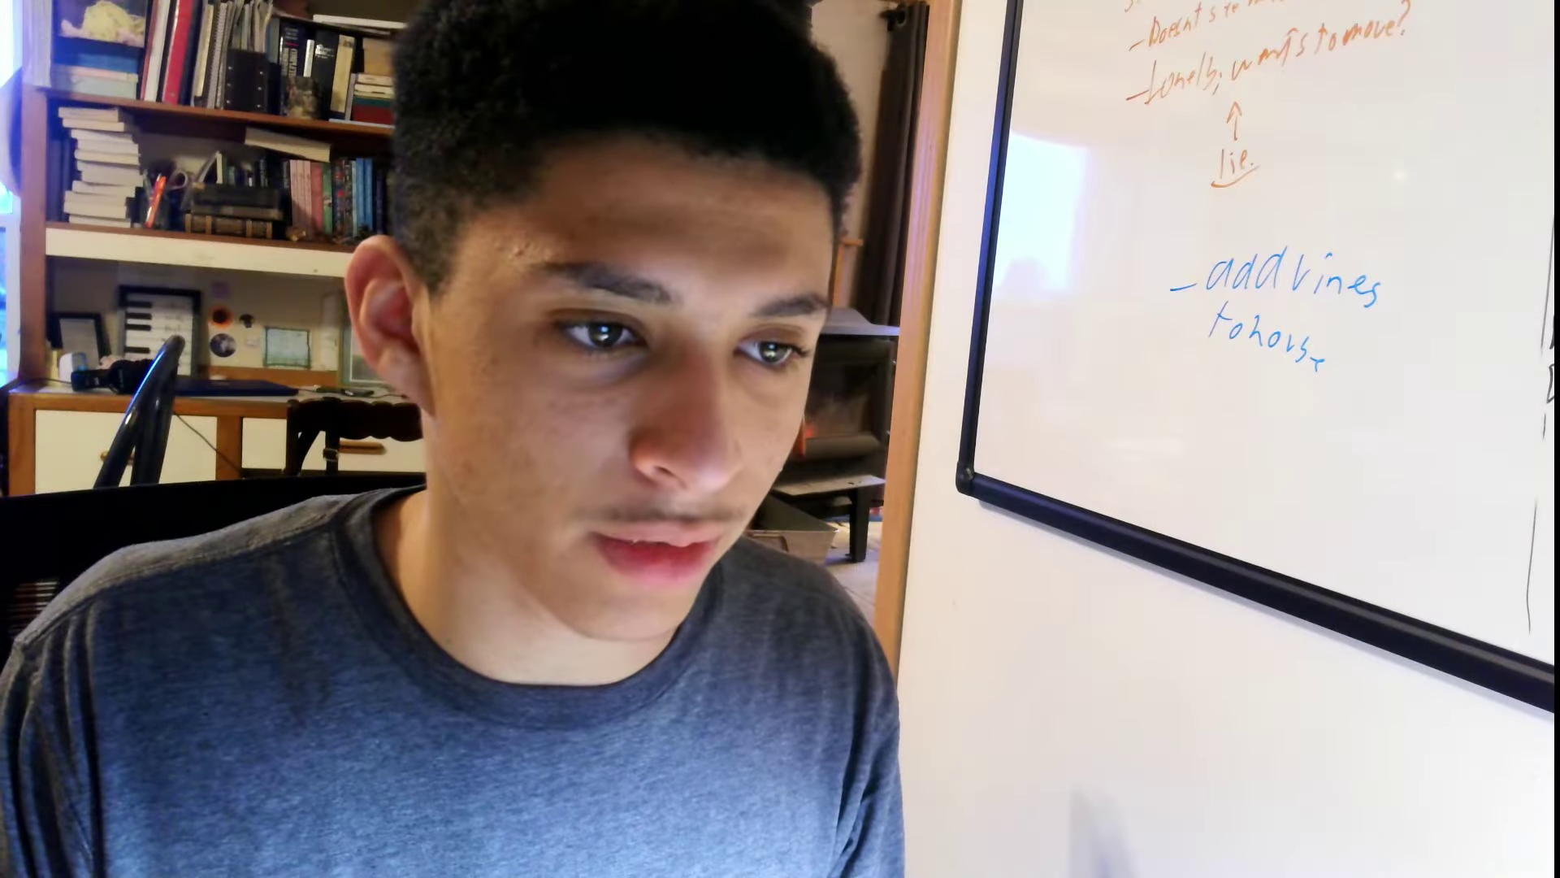
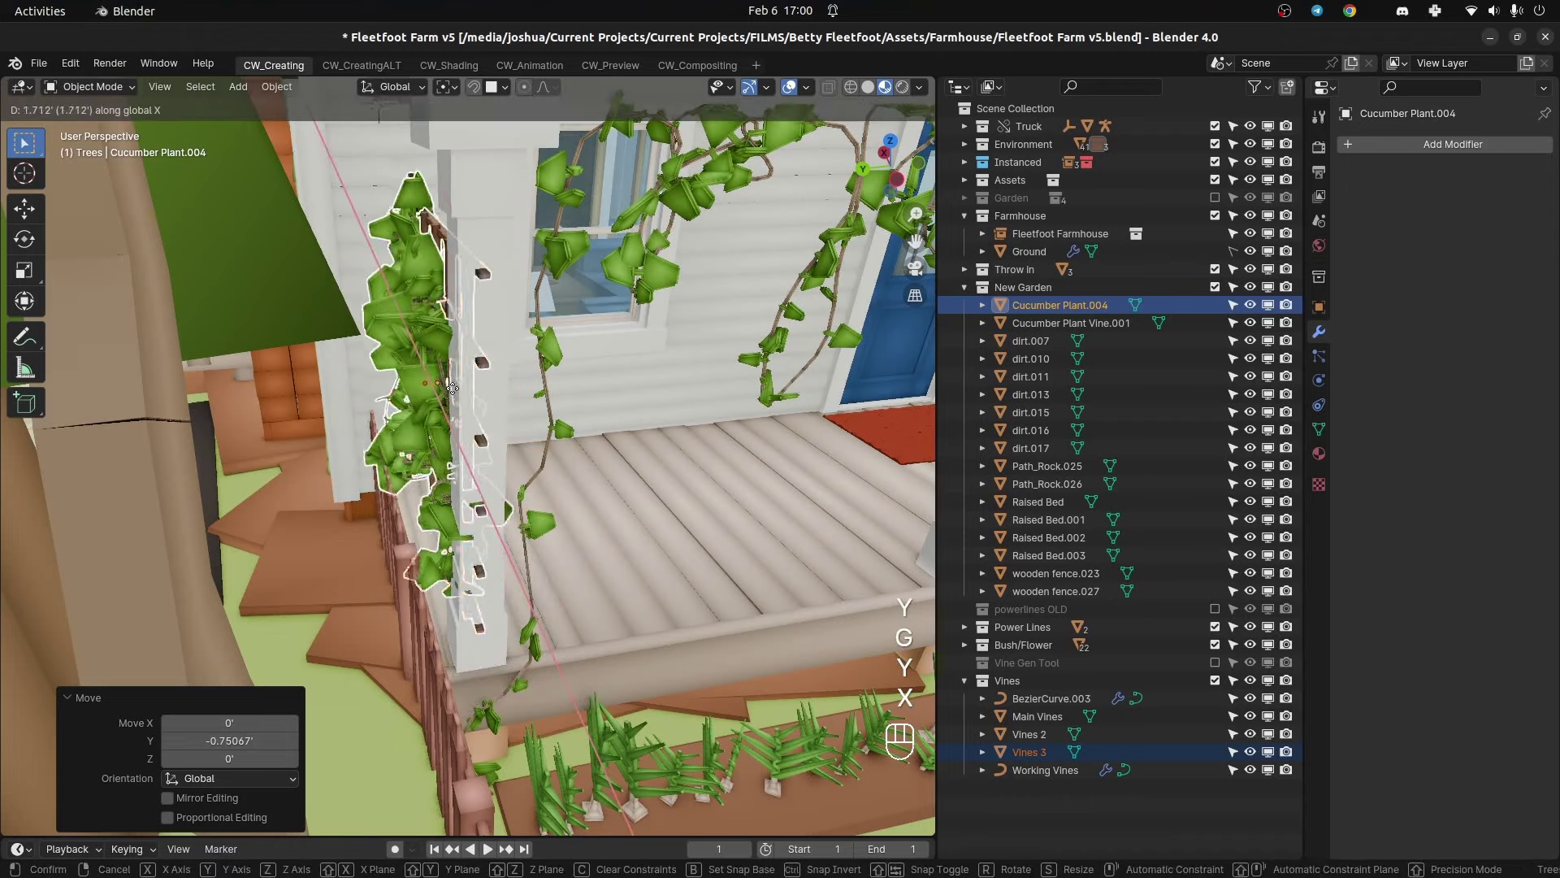
left_click_drag(469, 409, 318, 377)
left_click(491, 376)
- Scale the trellis to about 0.85, lower it along Z onto the porch floor and check placement
key("s")
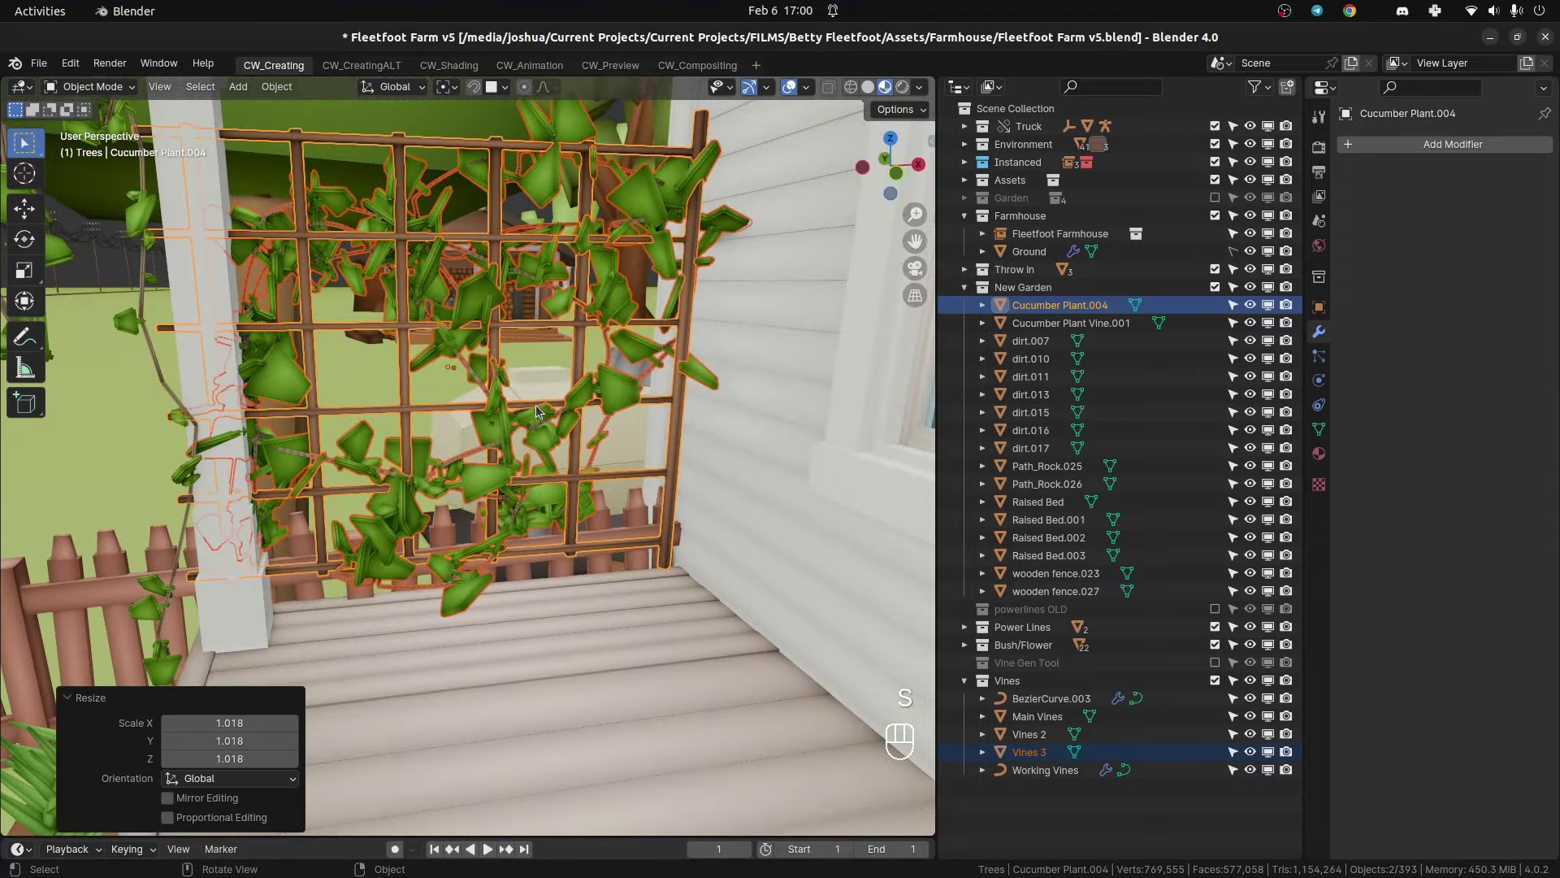
key("g")
key("y")
key("x")
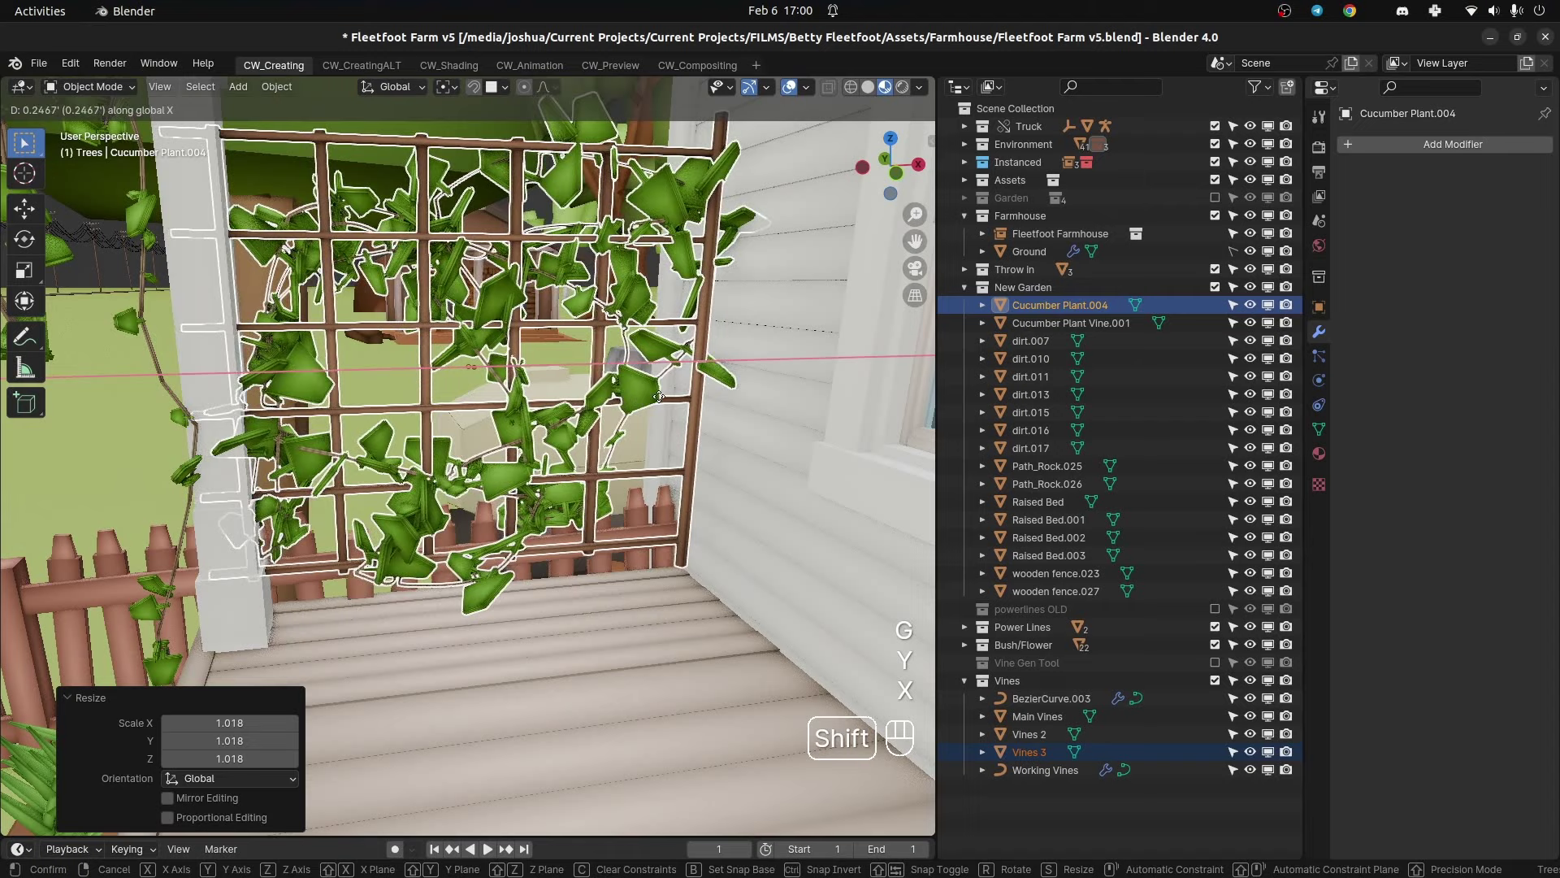
key("s")
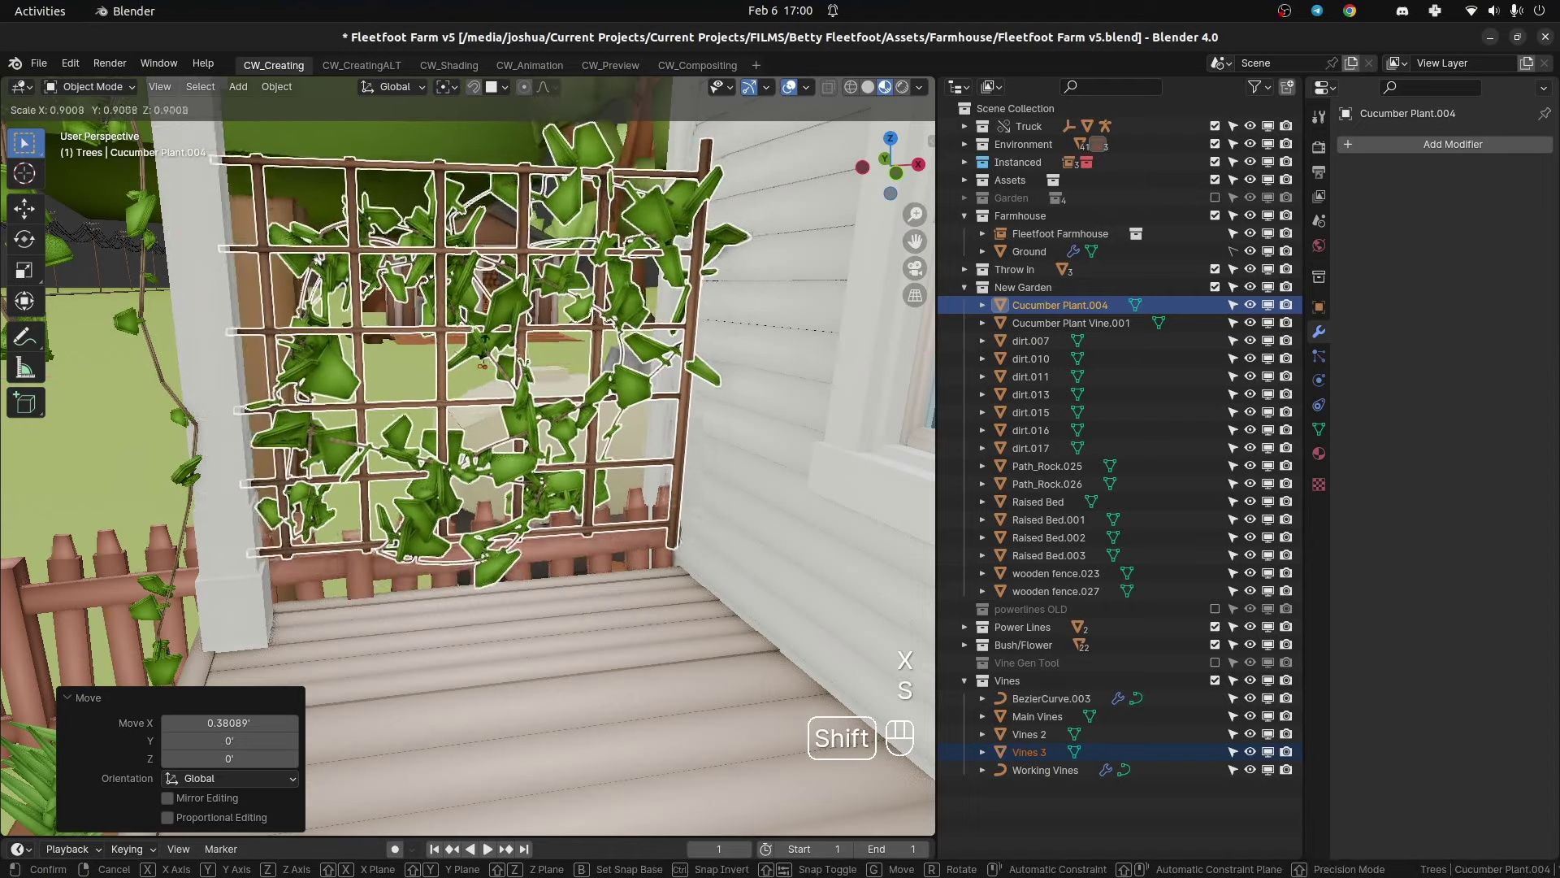
key("g")
key("z")
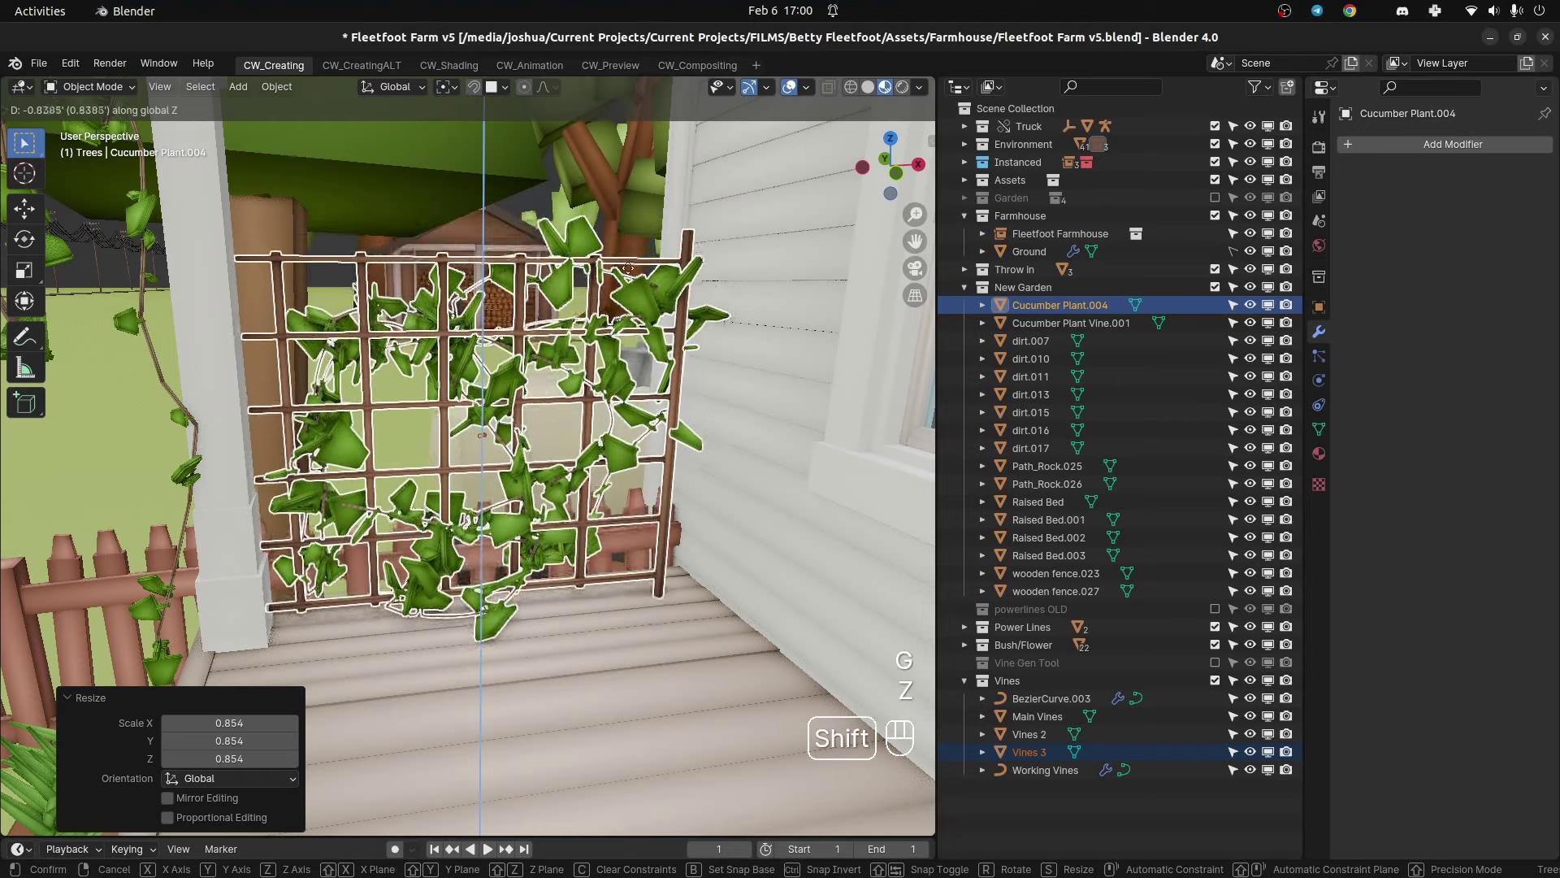
middle_click(644, 264)
left_click_drag(584, 287, 38, 287)
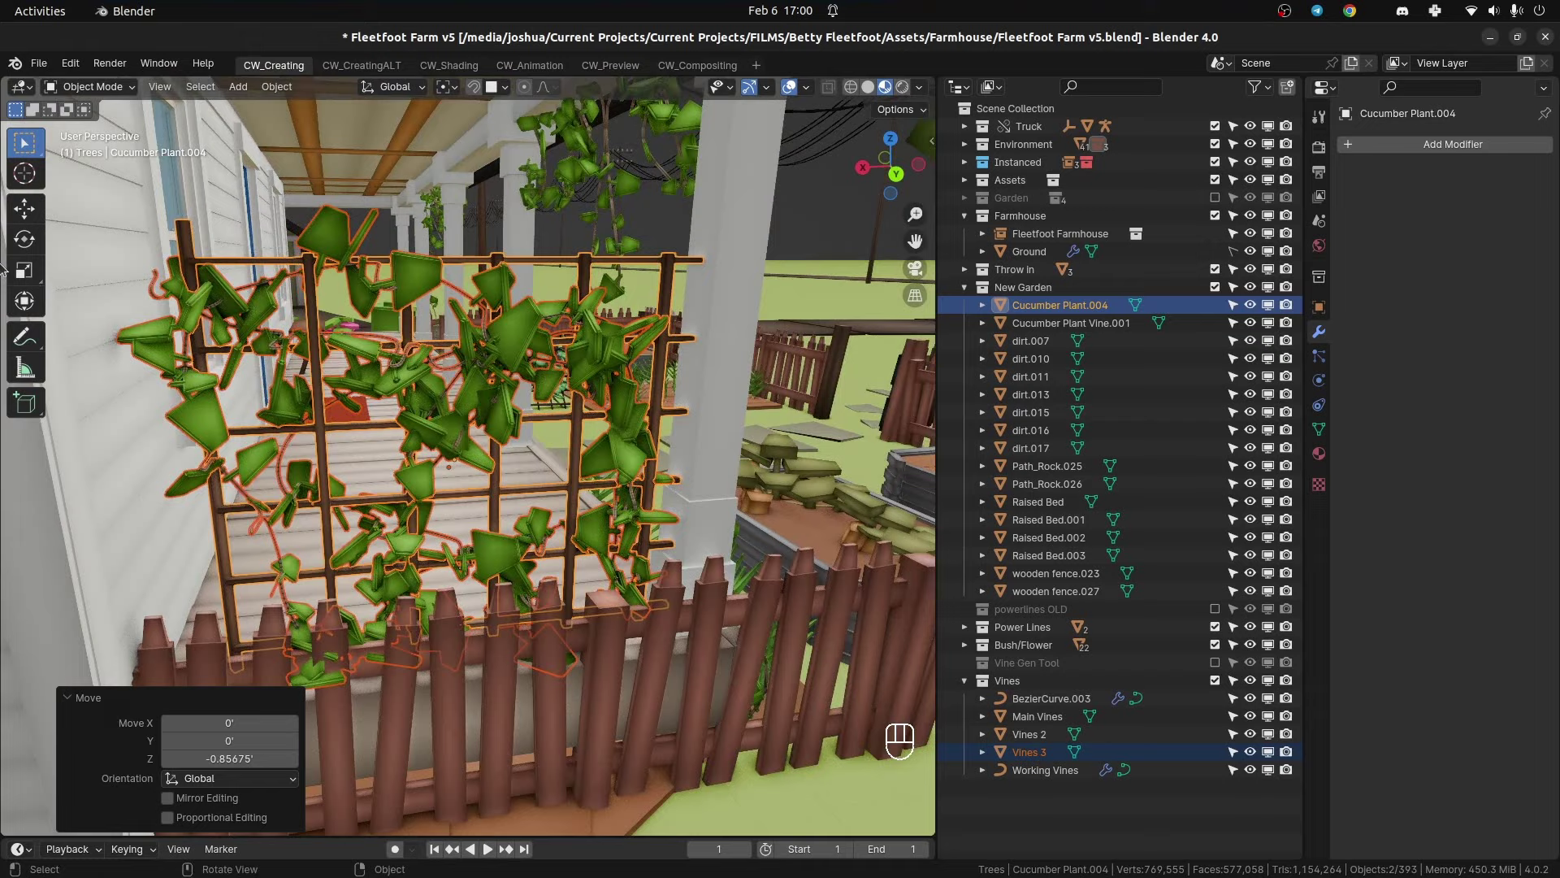
key("Tab")
left_click_drag(624, 255, 317, 265)
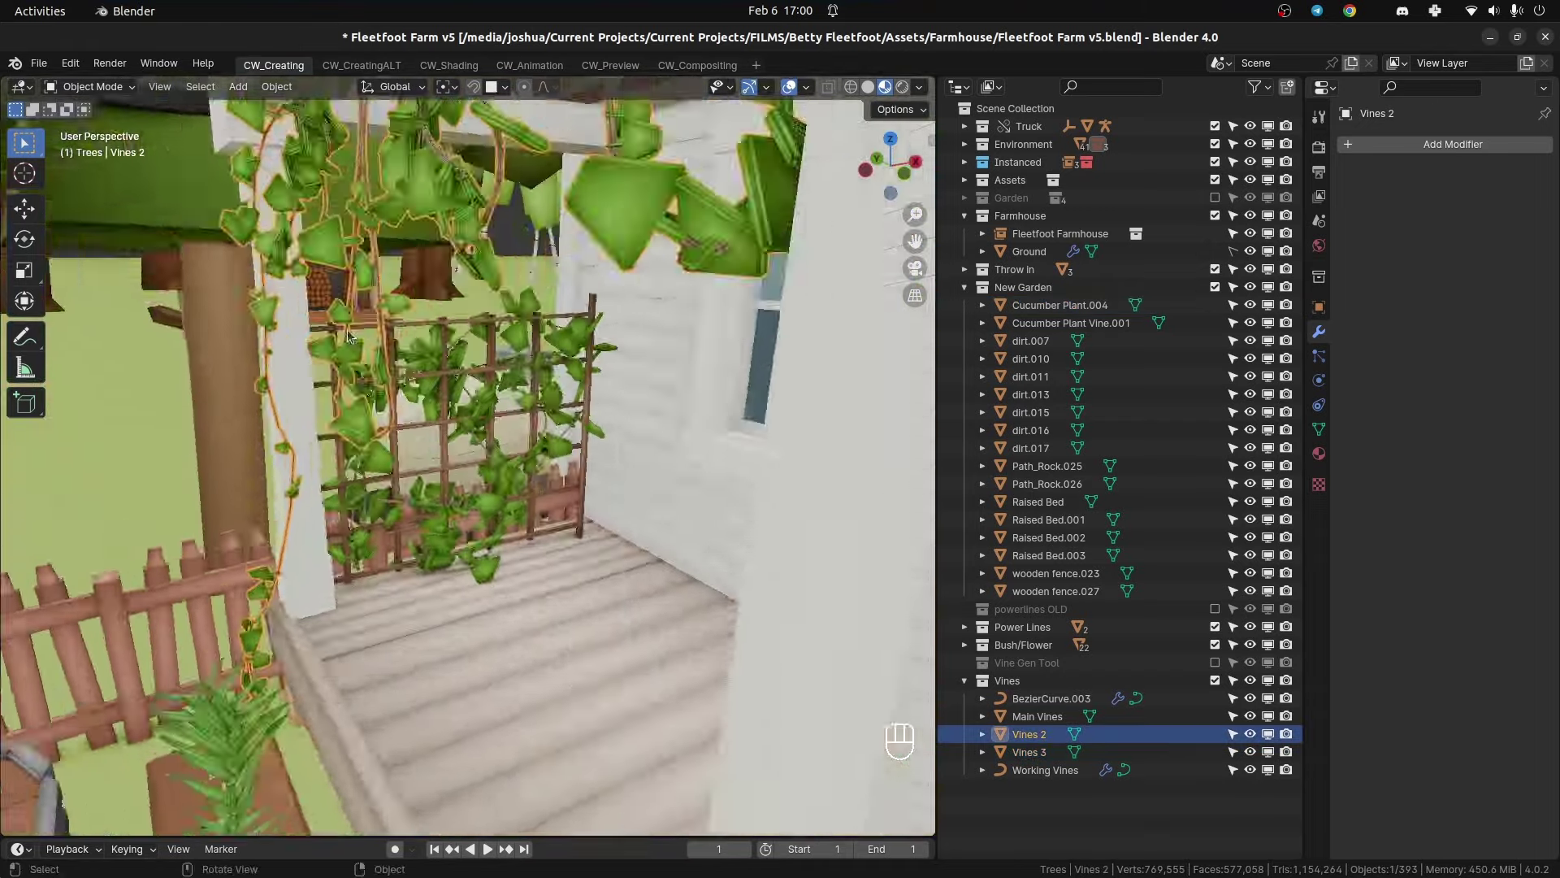
- Orbit the view closer to the leafy vines on the trellis behind the porch fence
left_click_drag(359, 383, 620, 381)
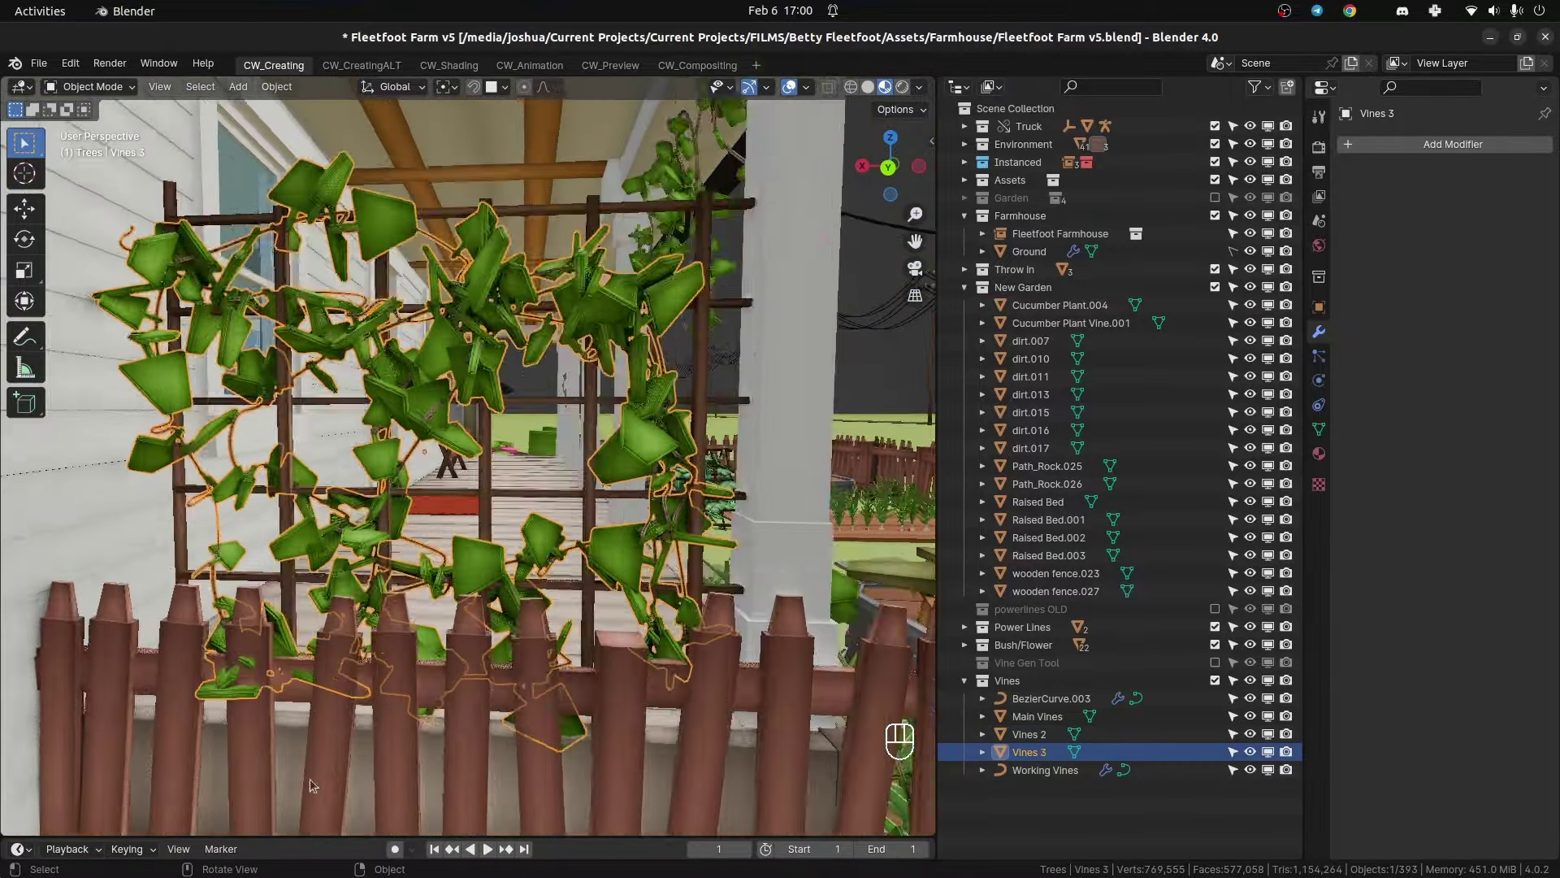
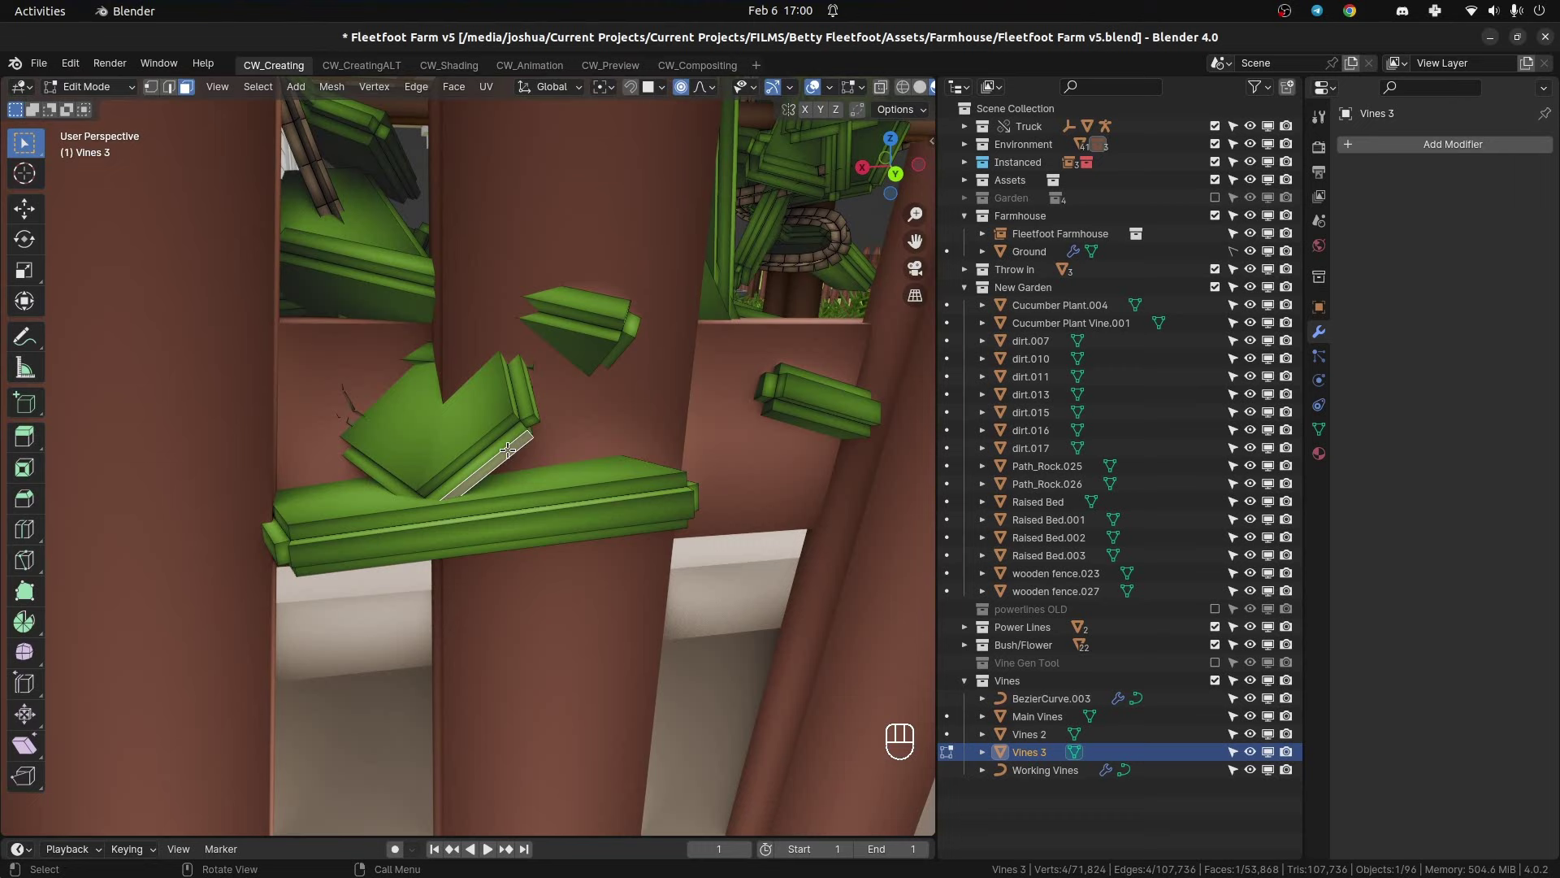
- Move the stray leaf with the grab locked to a plane excluding Z, pulling it back from the boards
key("g")
key("shift+z")
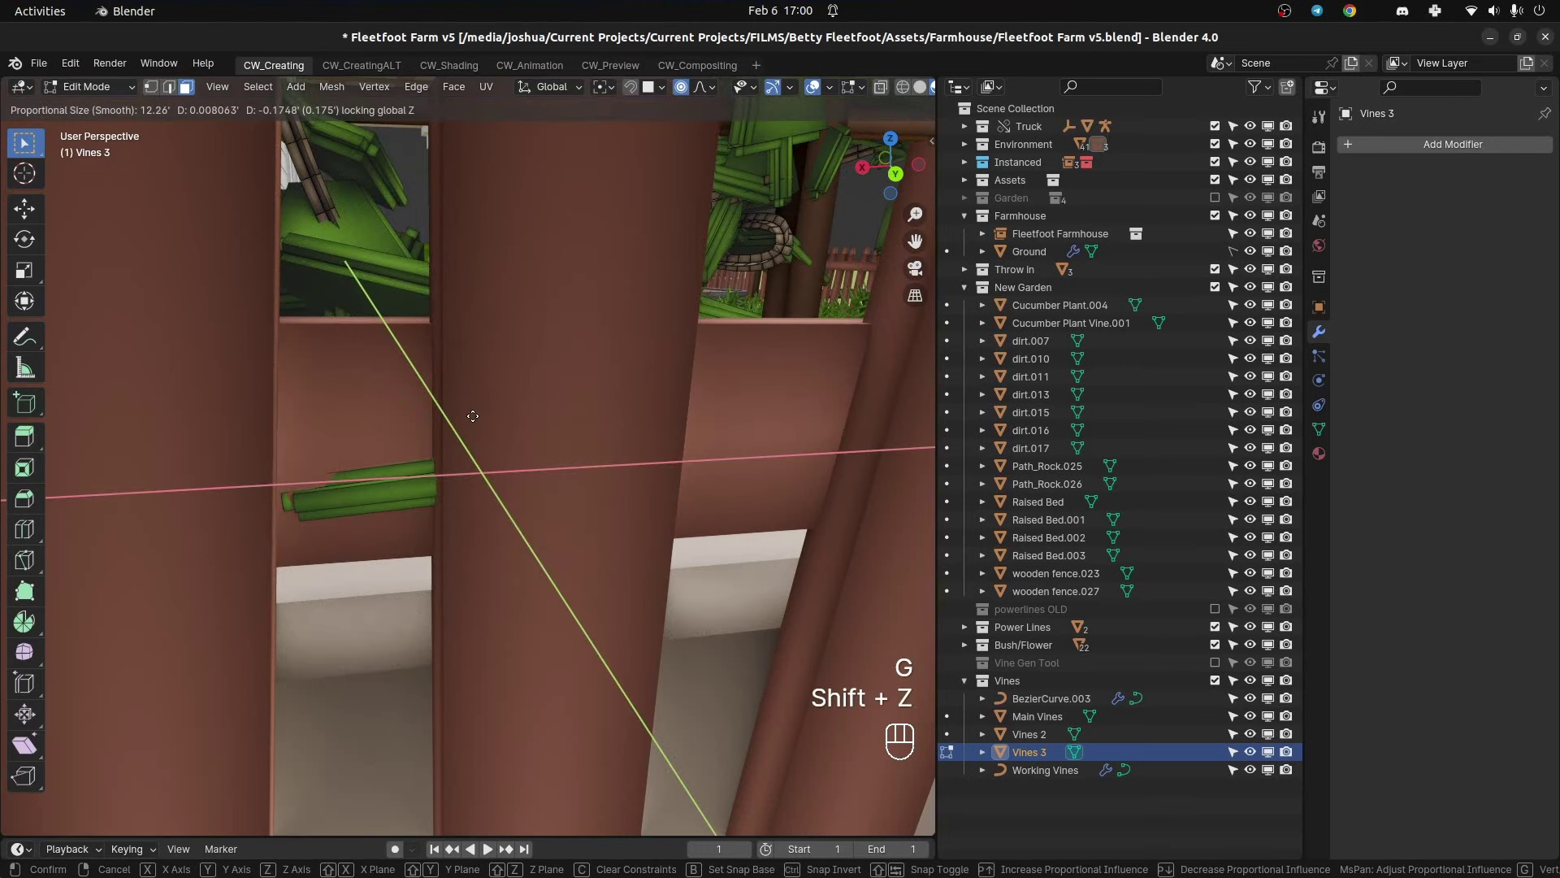
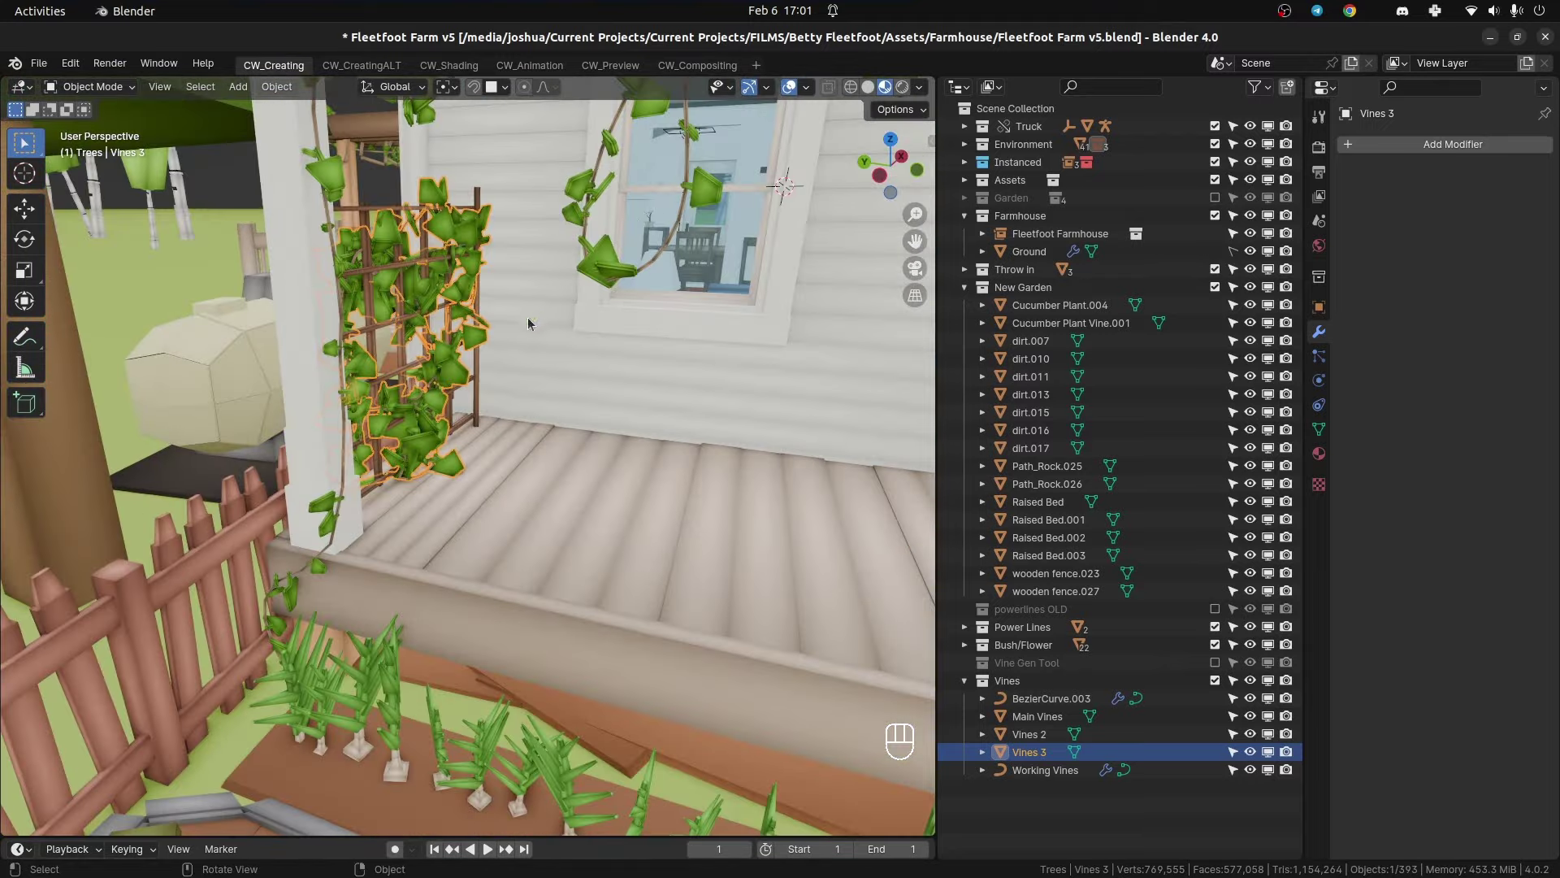
- Save Fleetfoot Farm v5, then orbit to the porch bed and select the pink-flowered Other Bush.001
key("ctrl+s")
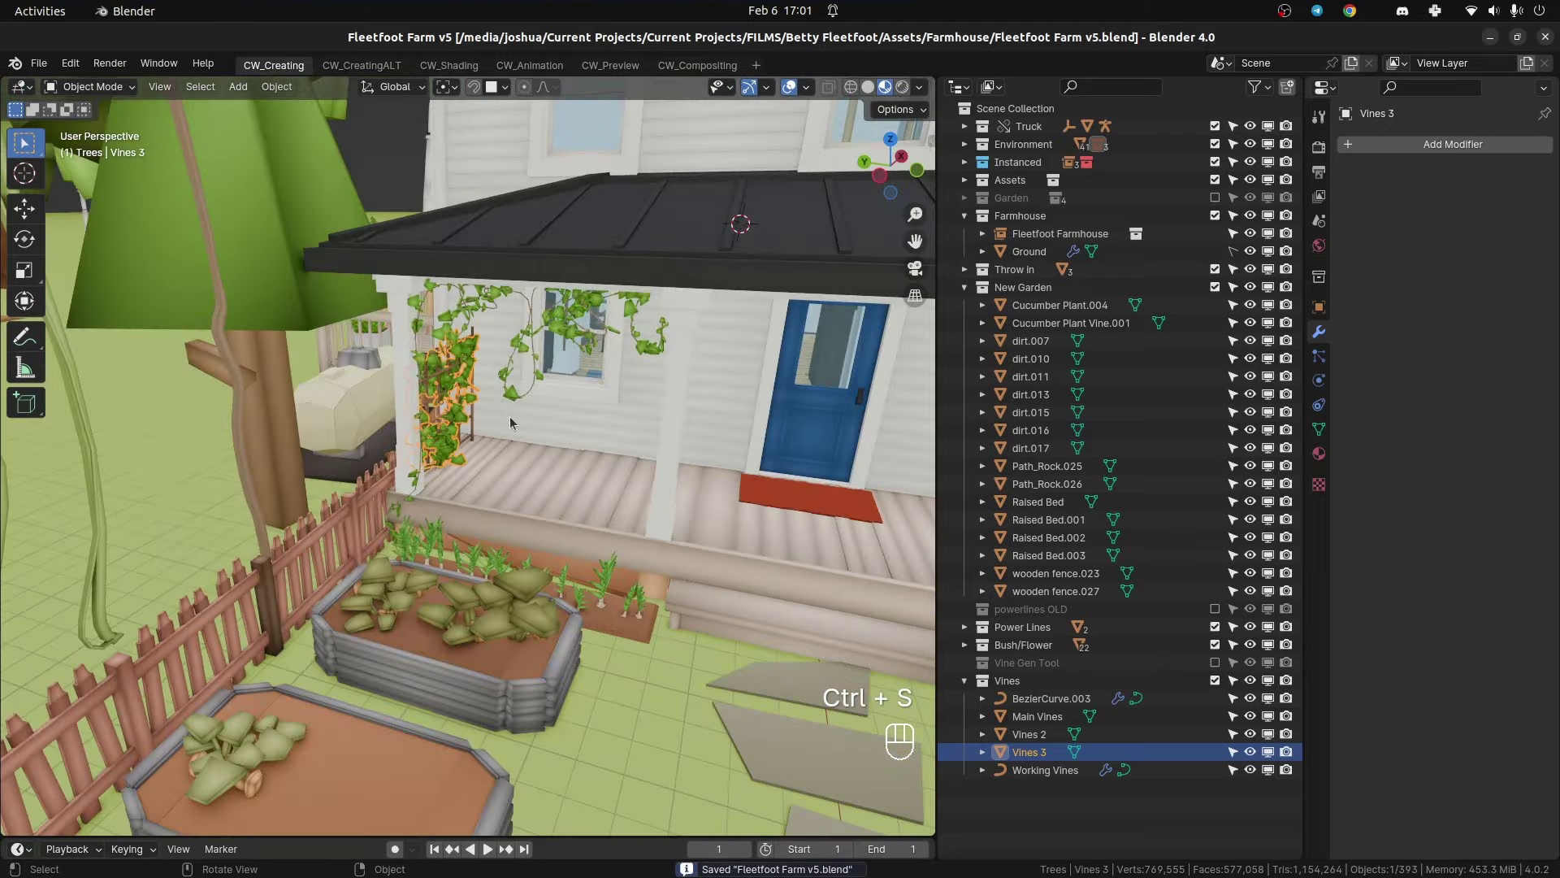
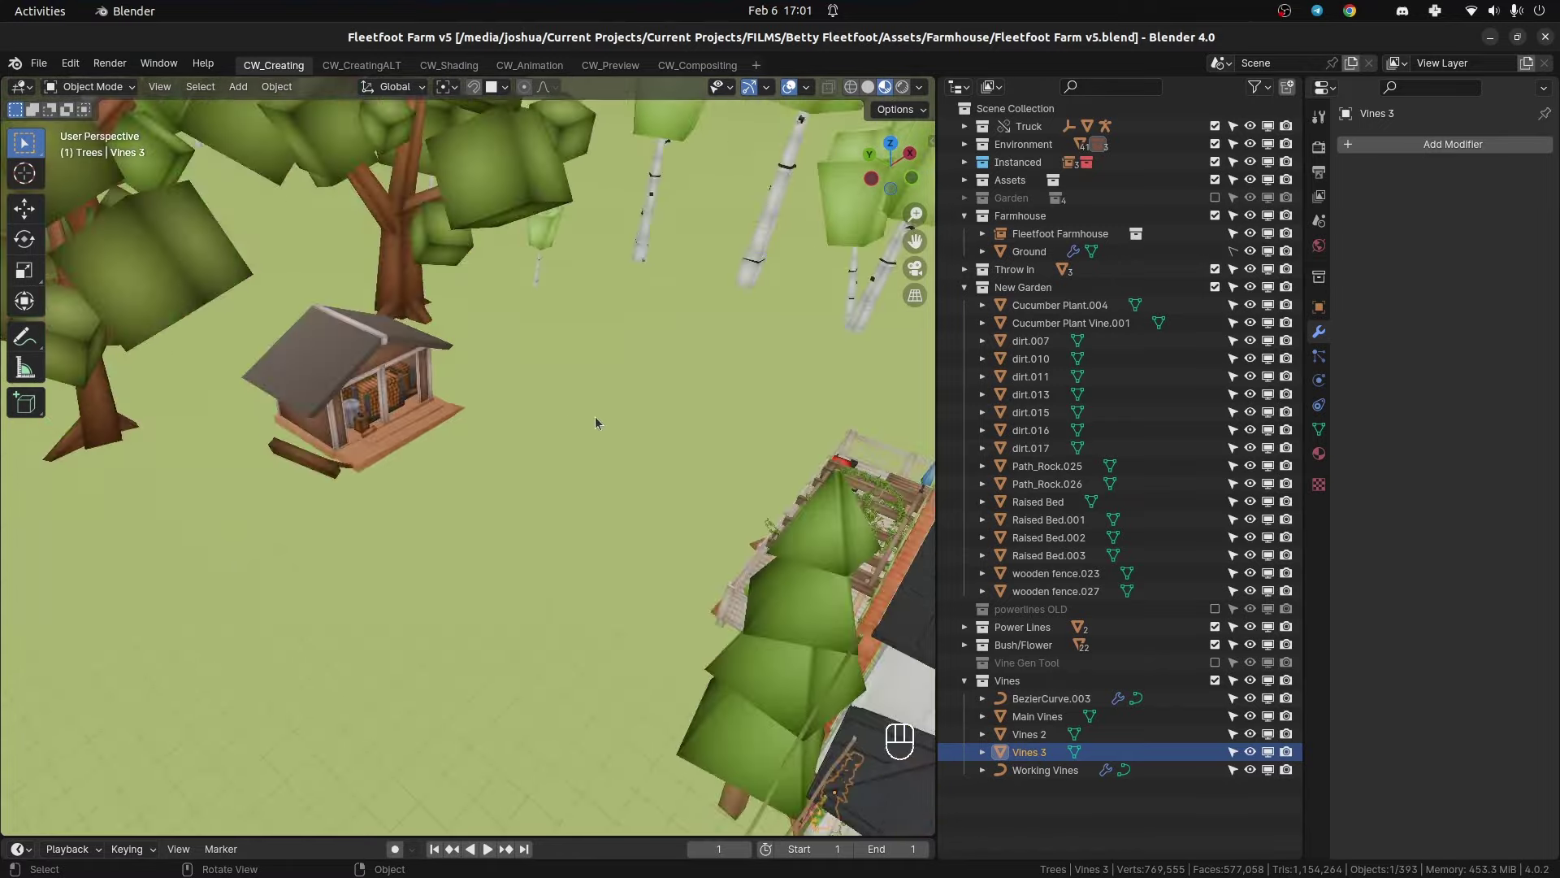
left_click_drag(669, 419, 500, 282)
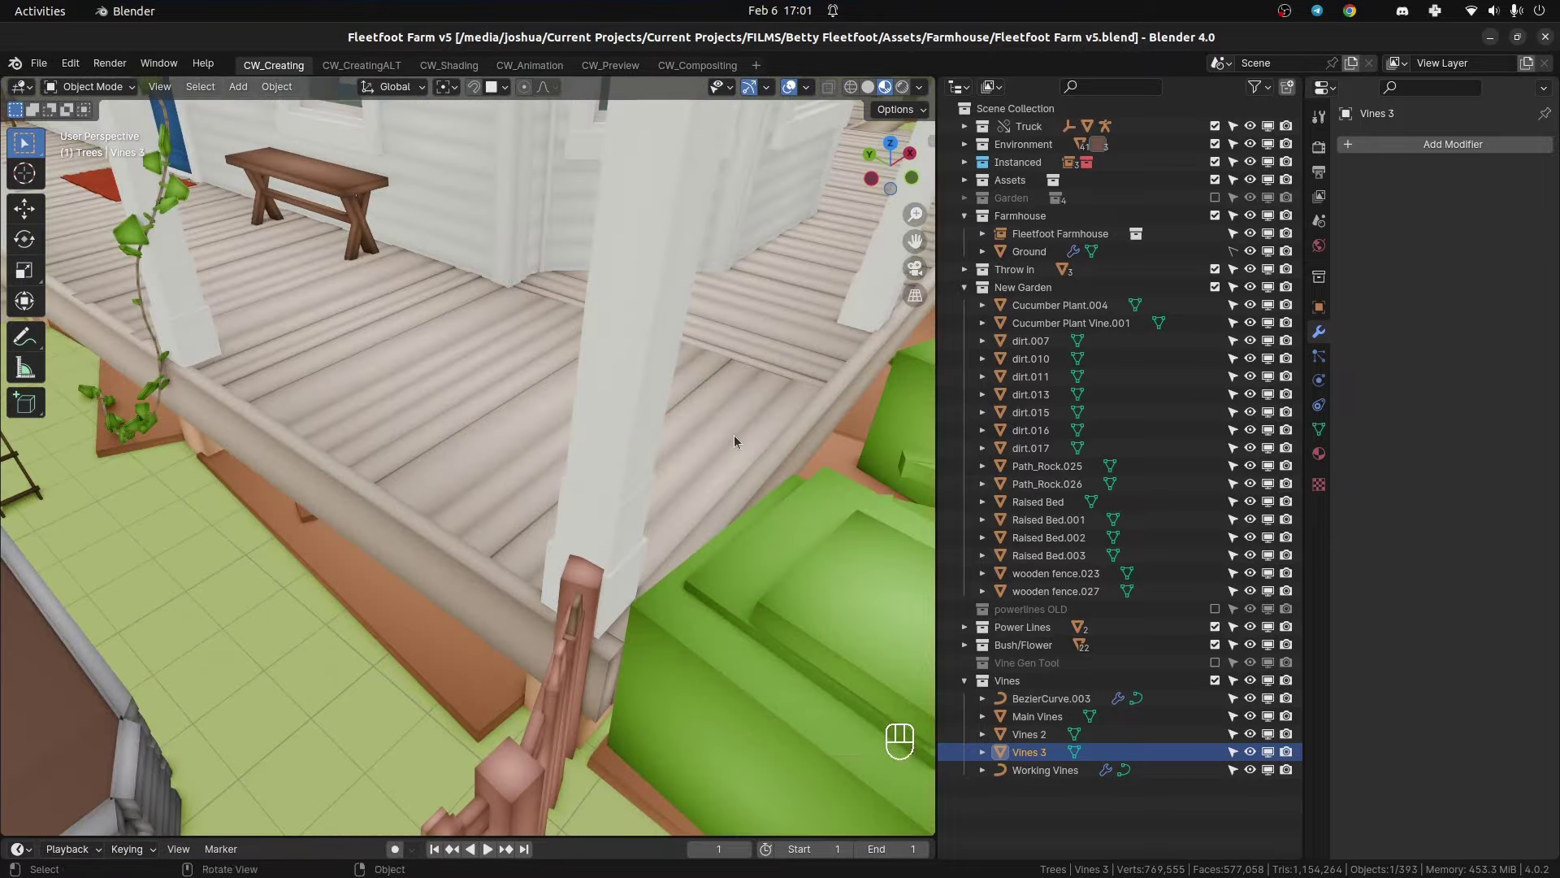
left_click_drag(707, 428, 714, 388)
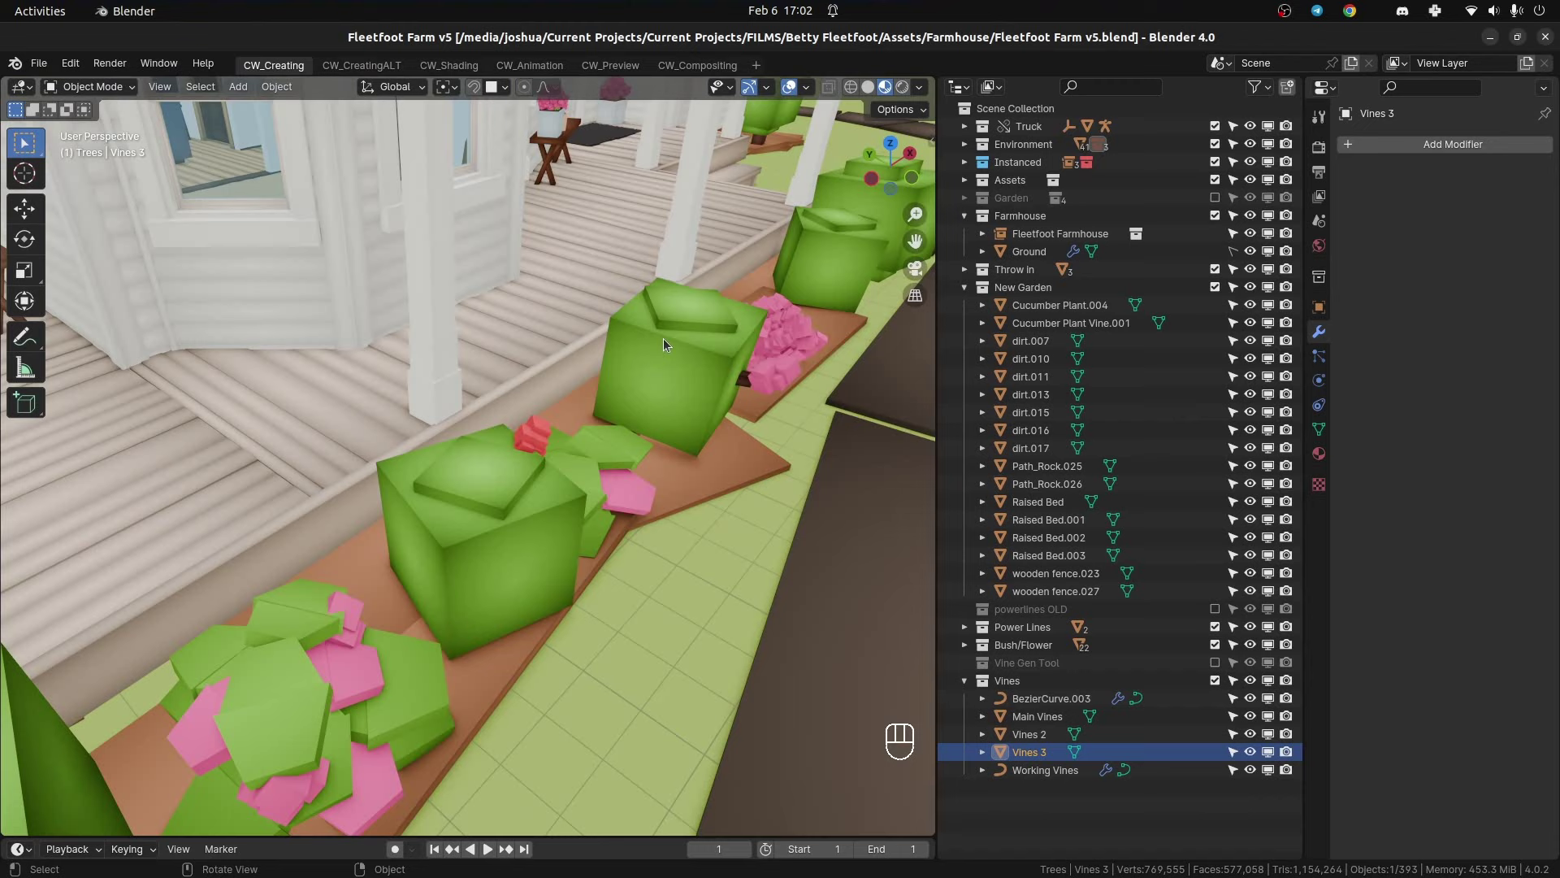
left_click(716, 335)
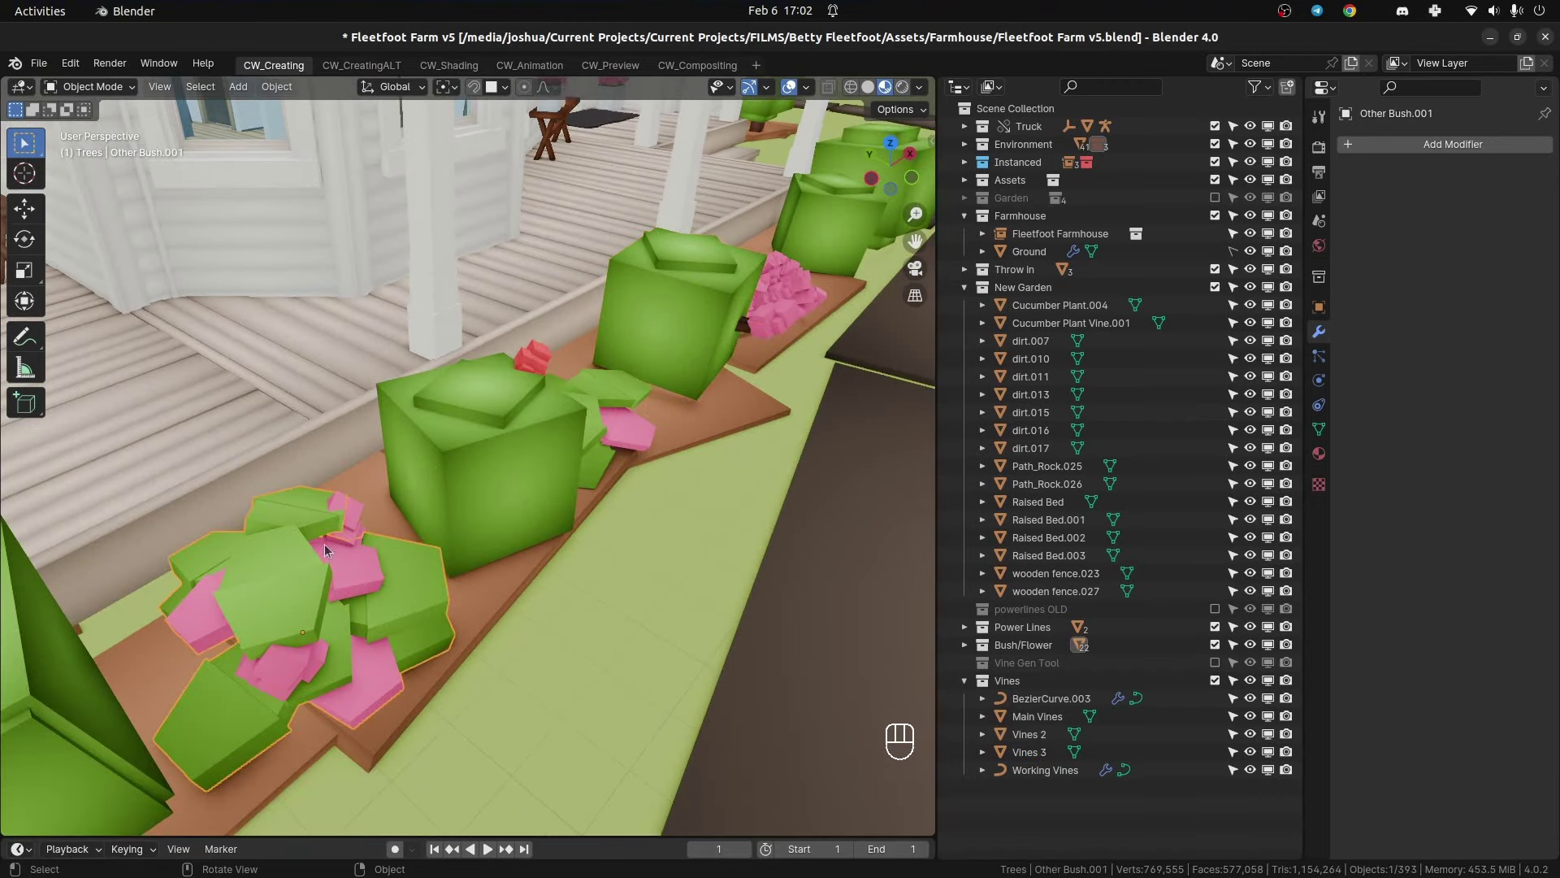